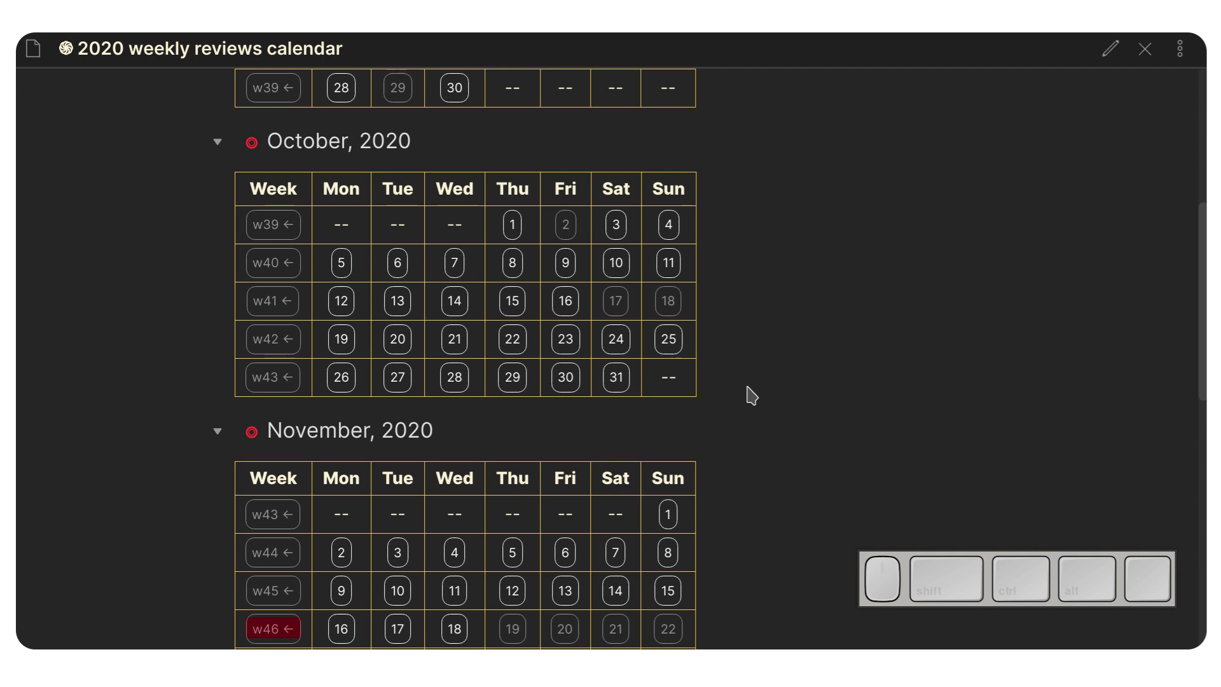
# - Scroll through the calendar note, then open the vault's Graph view with Ctrl+G
pyautogui.scroll(3)
pyautogui.scroll(3)
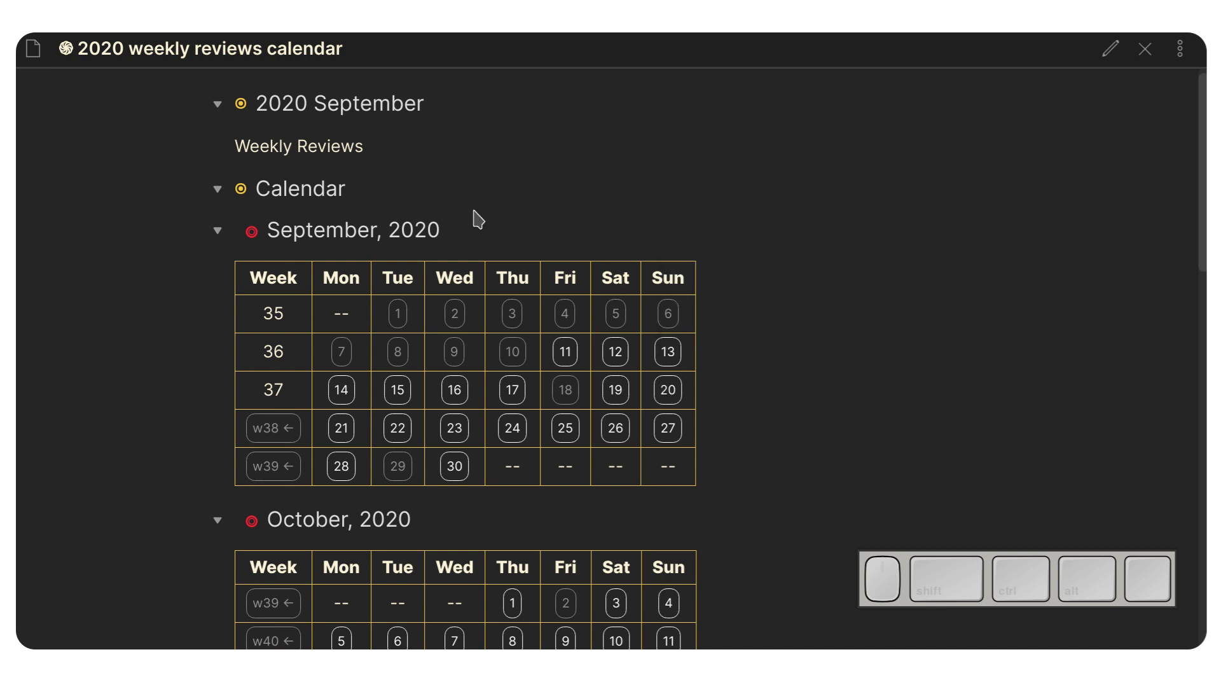
pyautogui.scroll(-3)
pyautogui.scroll(-3)
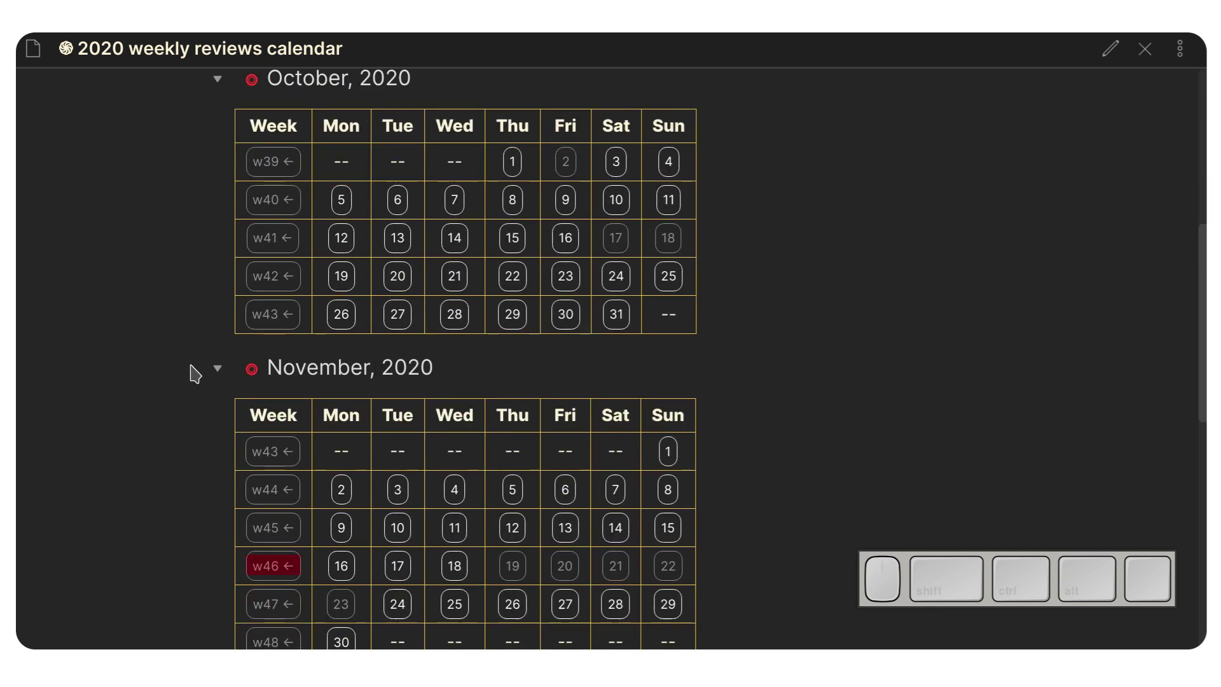
pyautogui.scroll(-3)
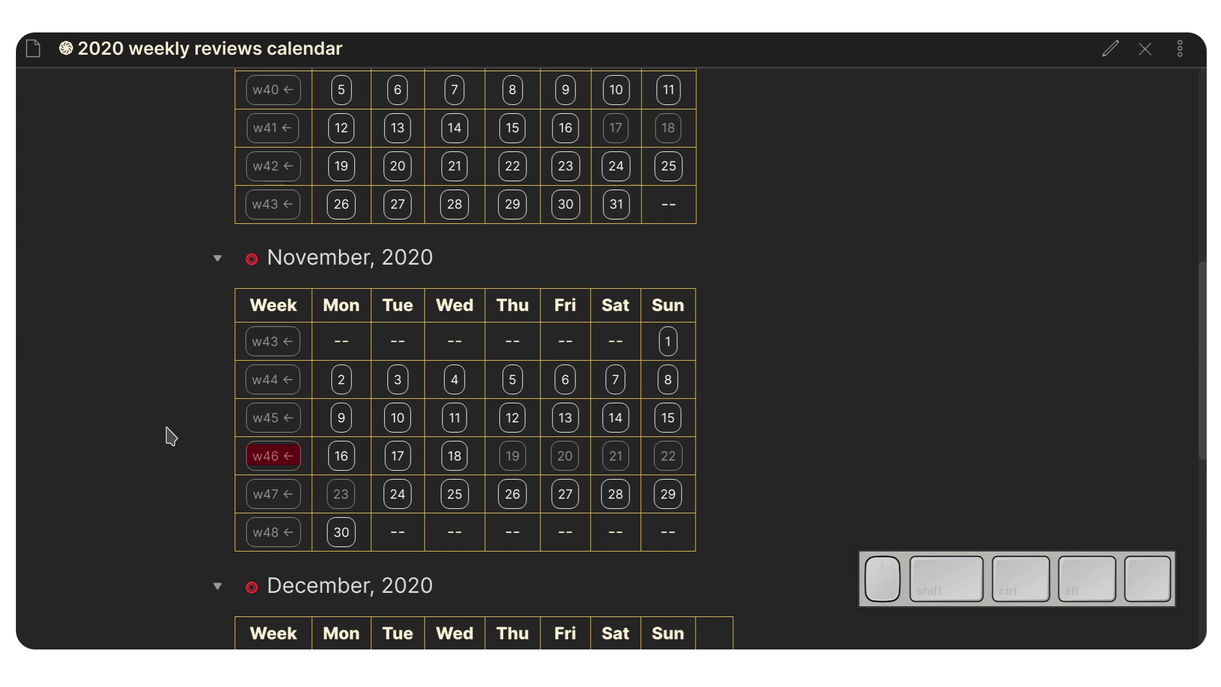
pyautogui.scroll(-3)
pyautogui.scroll(3)
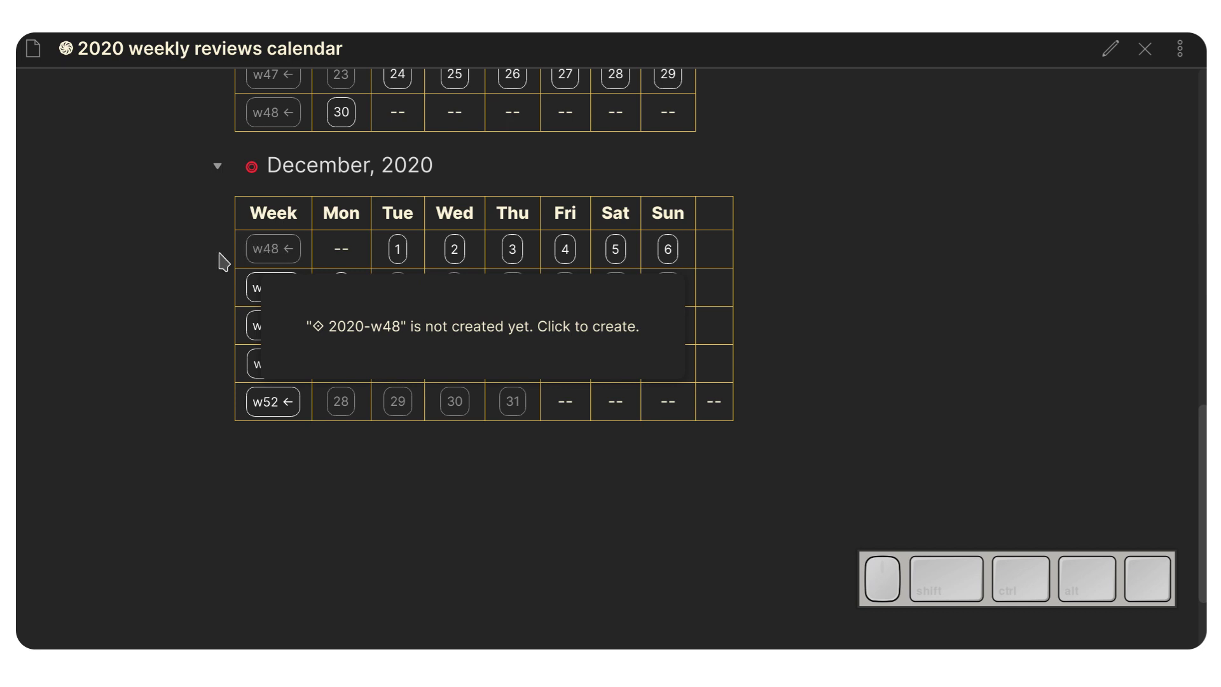
pyautogui.scroll(3)
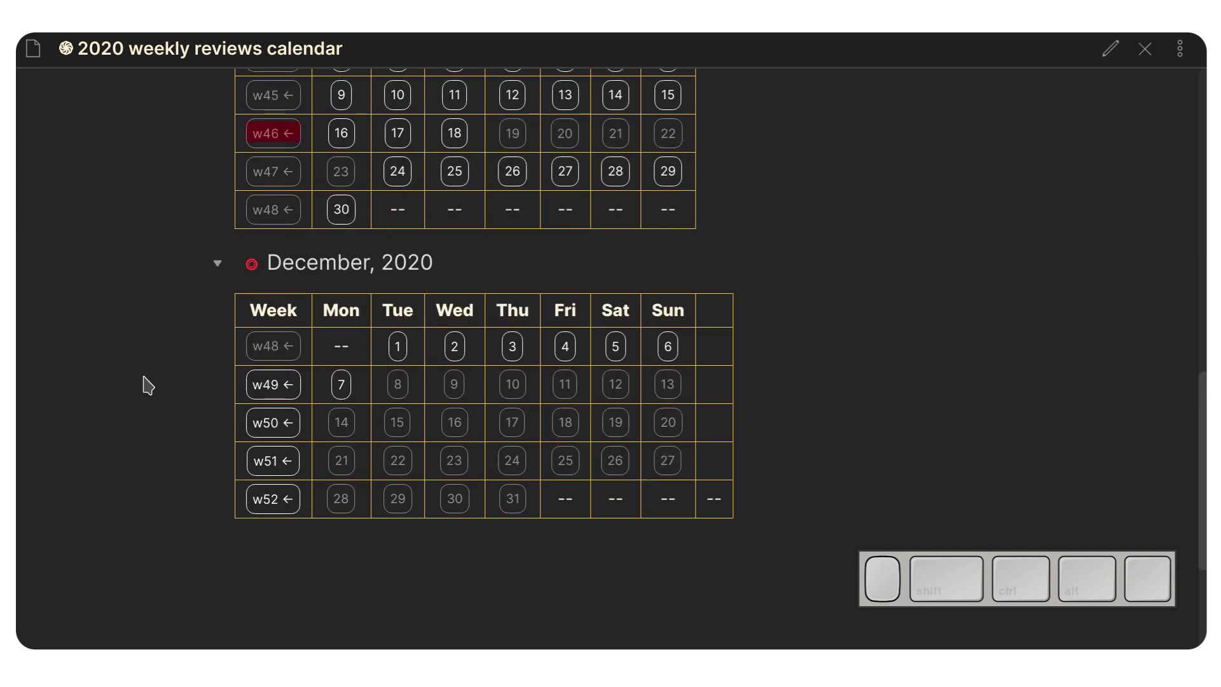
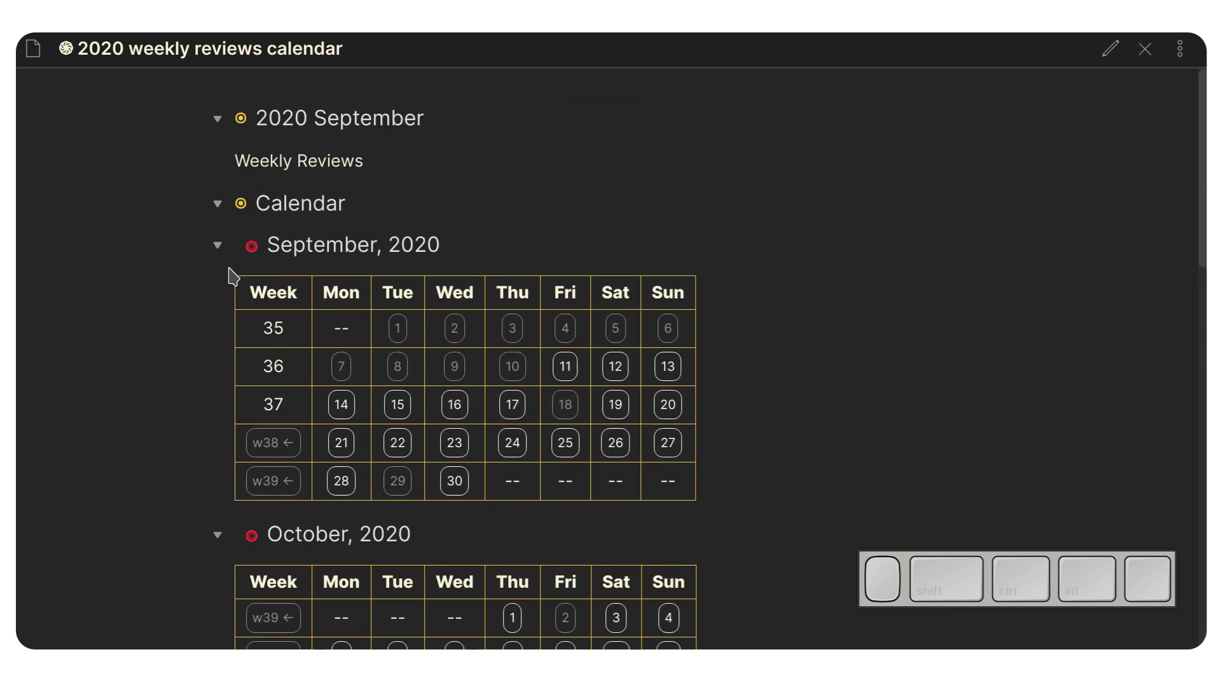
pyautogui.scroll(-3)
pyautogui.scroll(-3)
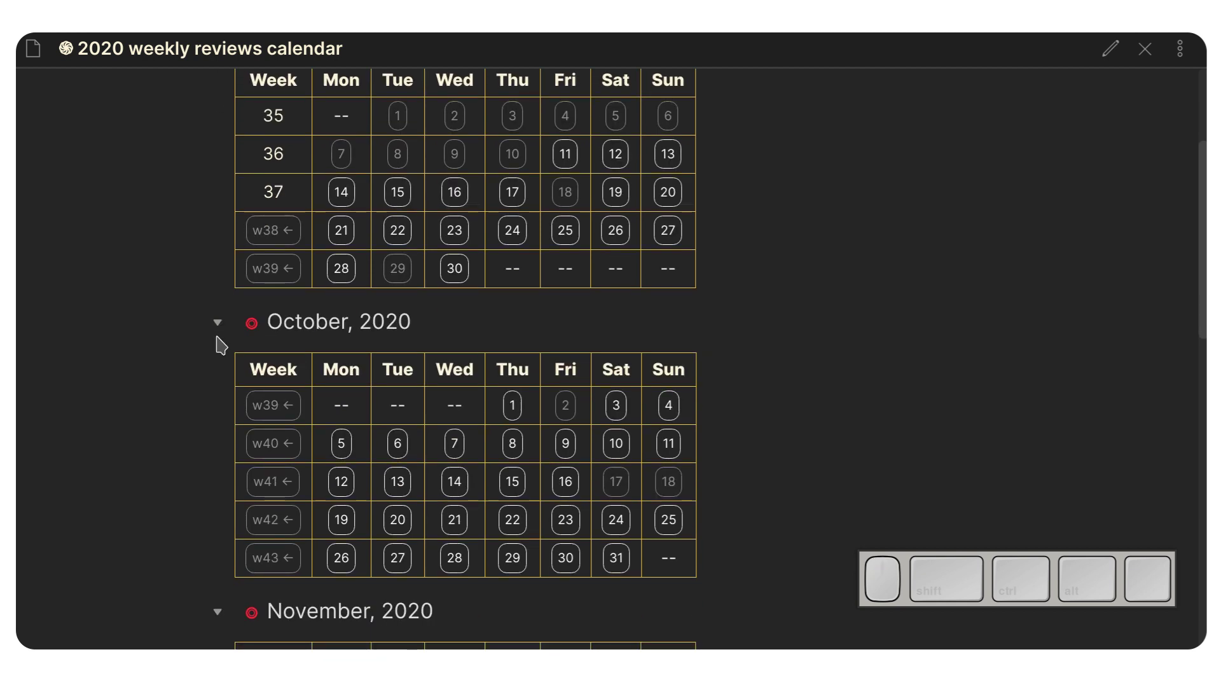
pyautogui.scroll(-3)
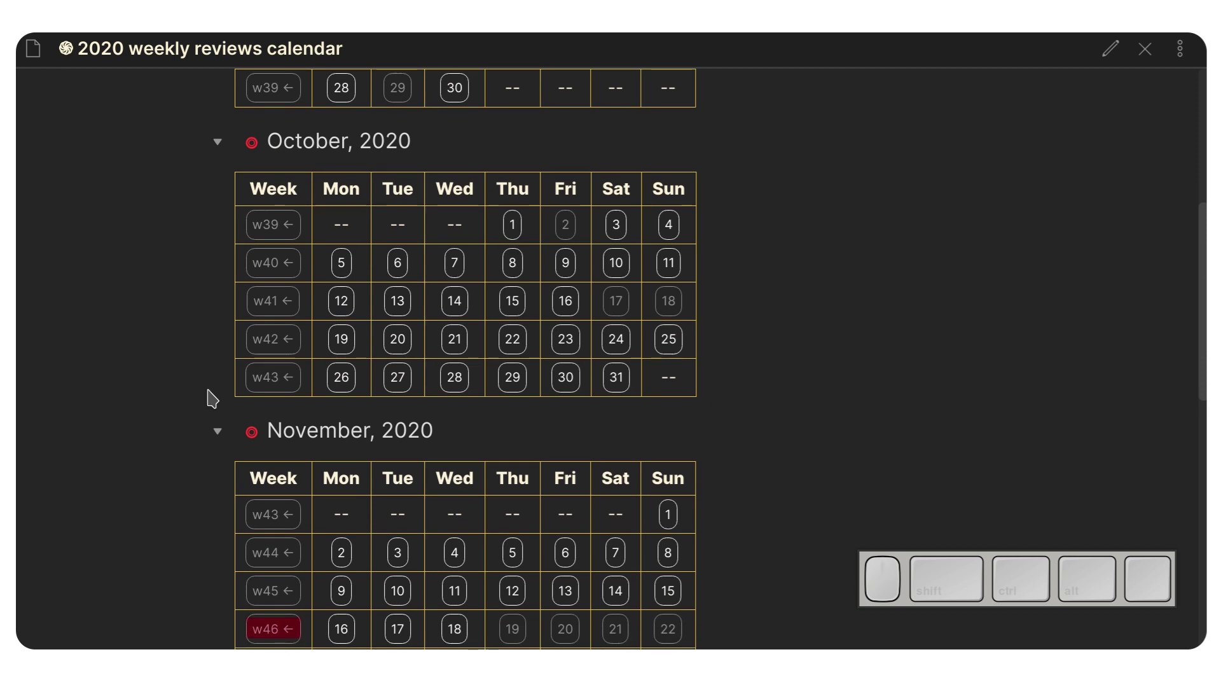
pyautogui.scroll(-3)
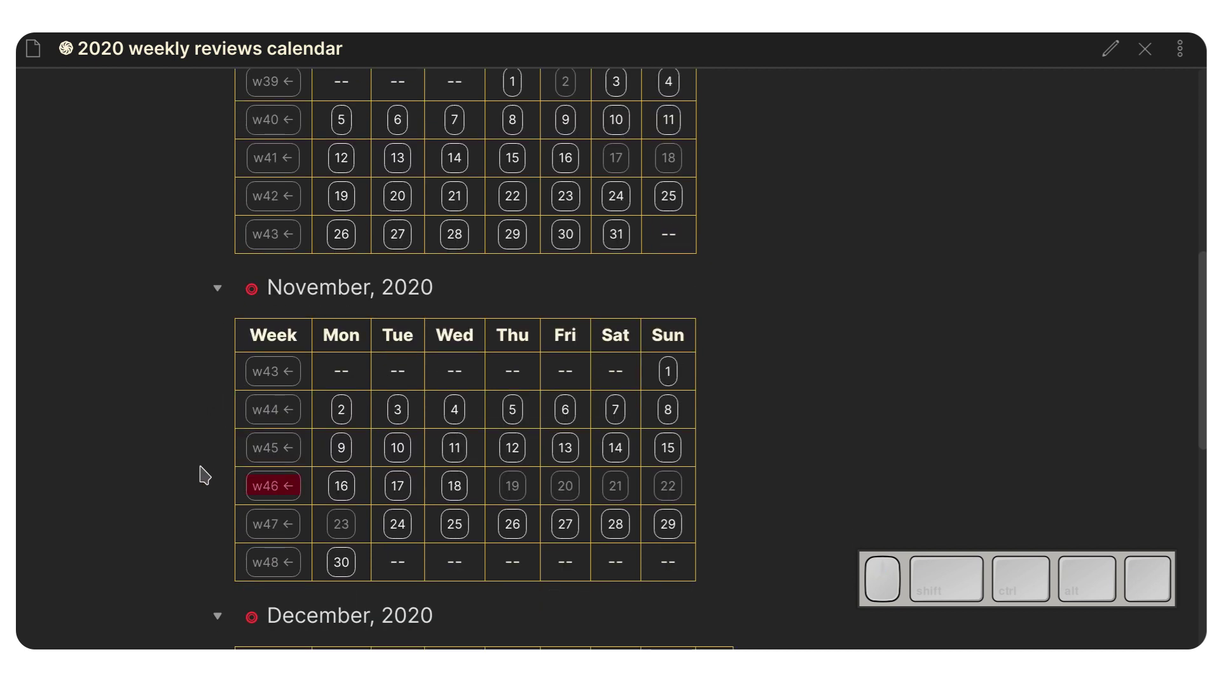
pyautogui.scroll(-3)
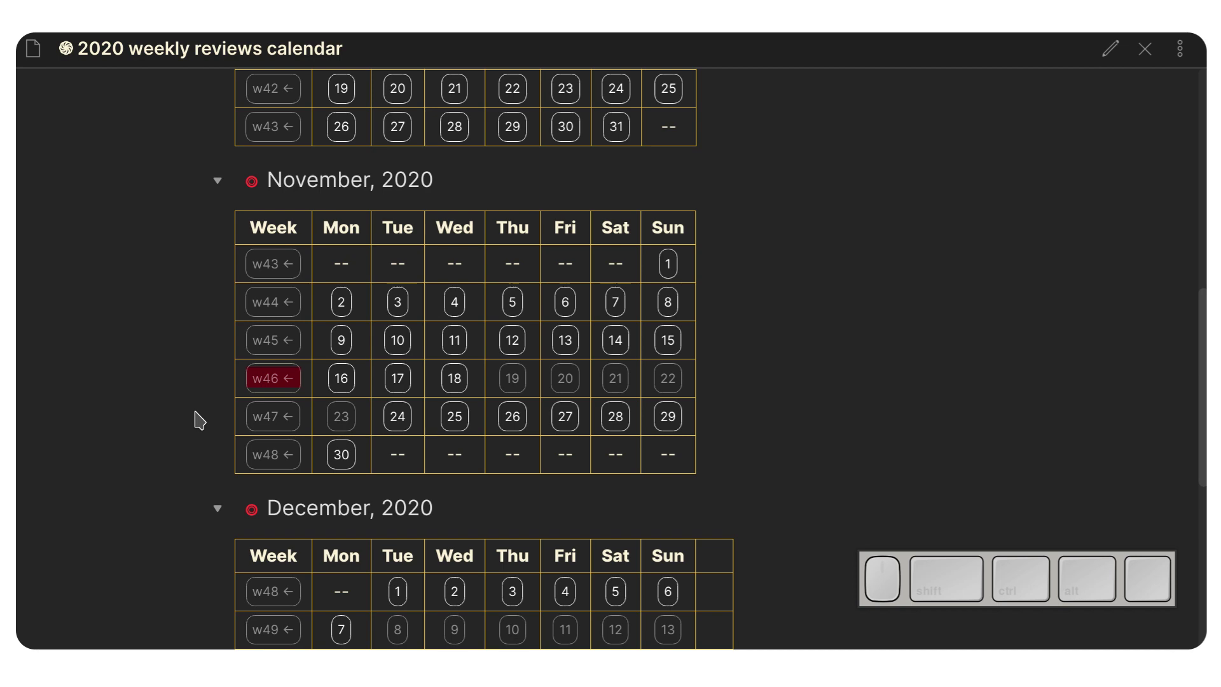
pyautogui.press('ctrl+g')
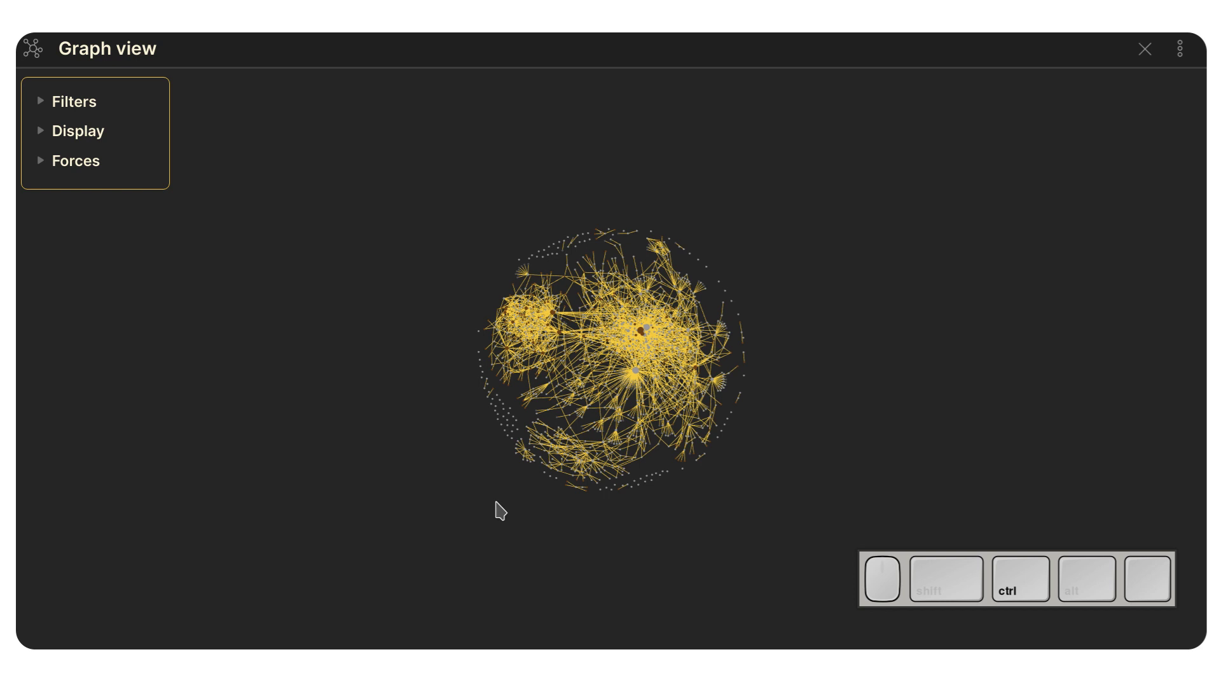
# - From Settings, reach Third-party plugins and browse the community plugins list
pyautogui.press('ctrl+,')
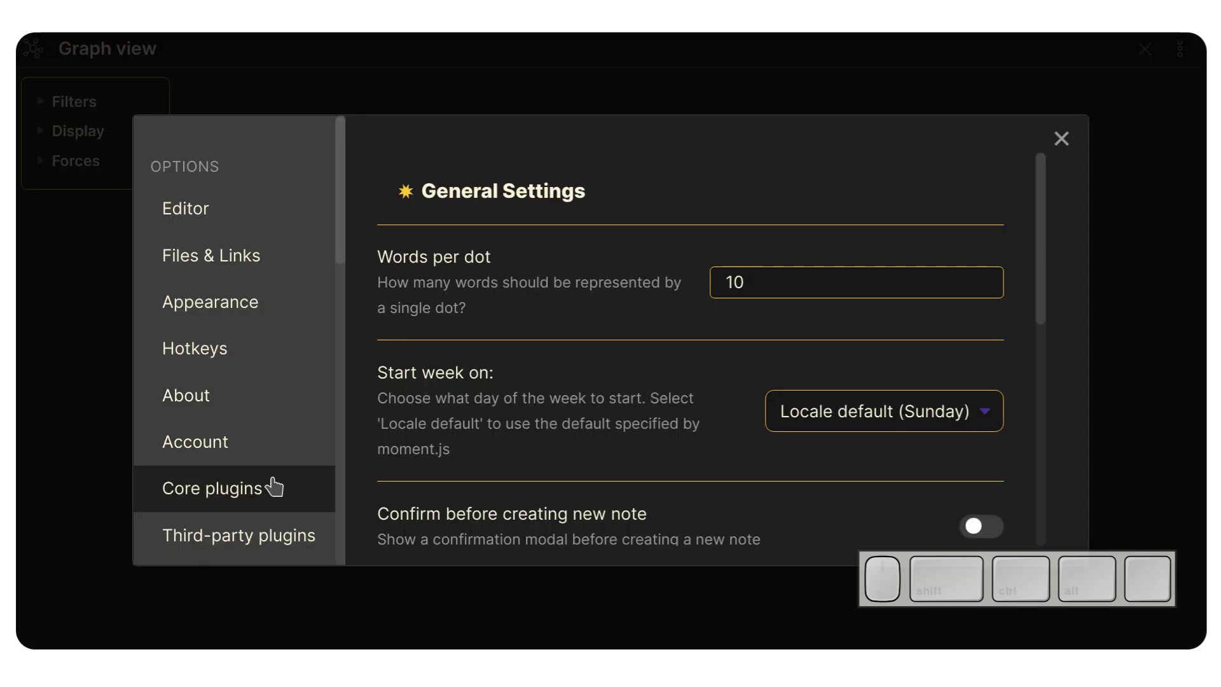
pyautogui.scroll(-3)
pyautogui.click(260, 348)
pyautogui.click(929, 302)
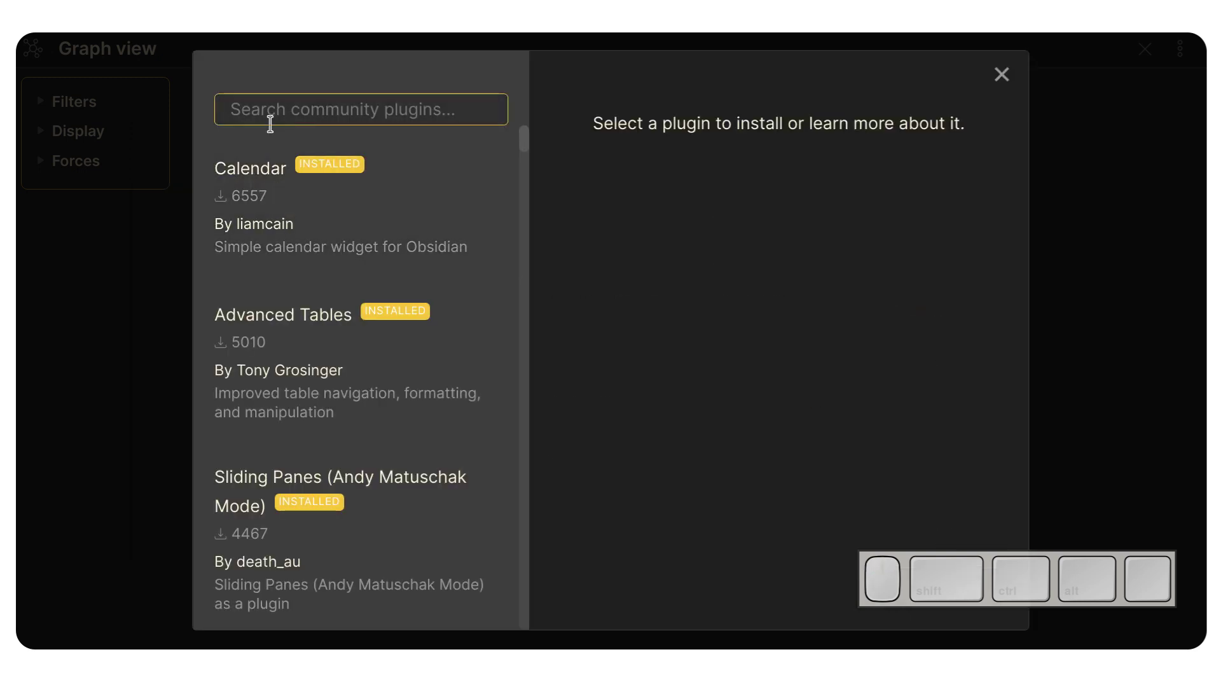
# - Find the Calendar plugin in the browser, update it to 1.4.3 and leave the browser
pyautogui.click(271, 110)
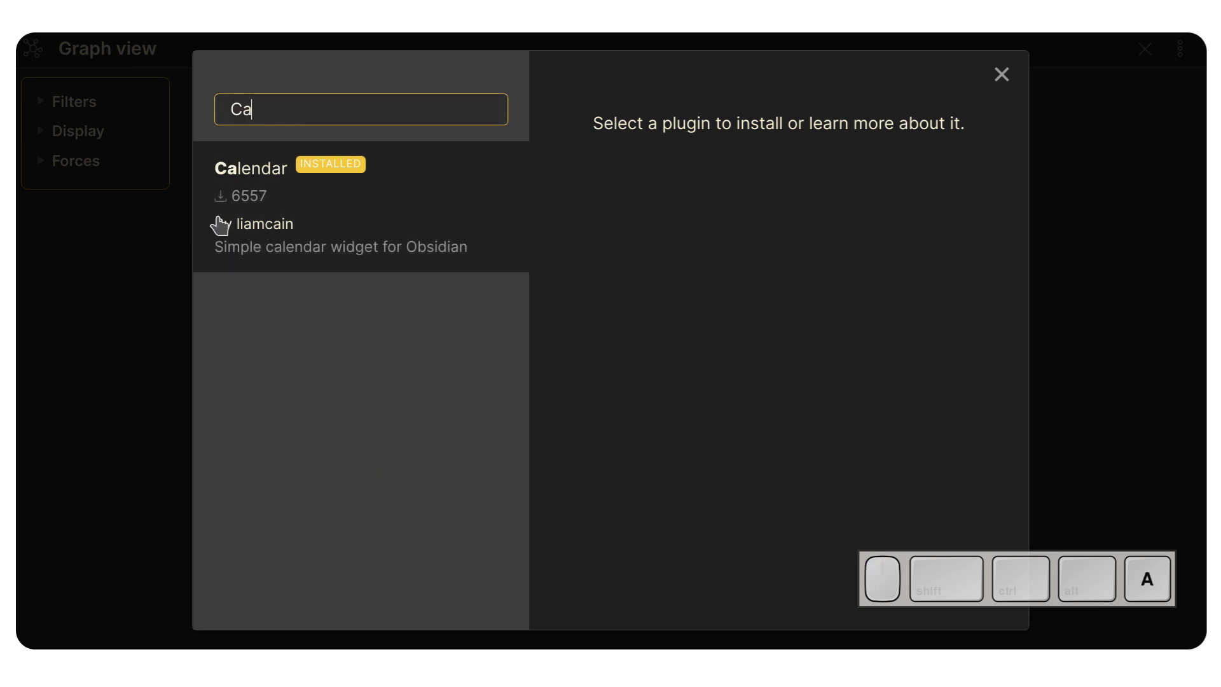
pyautogui.click(275, 213)
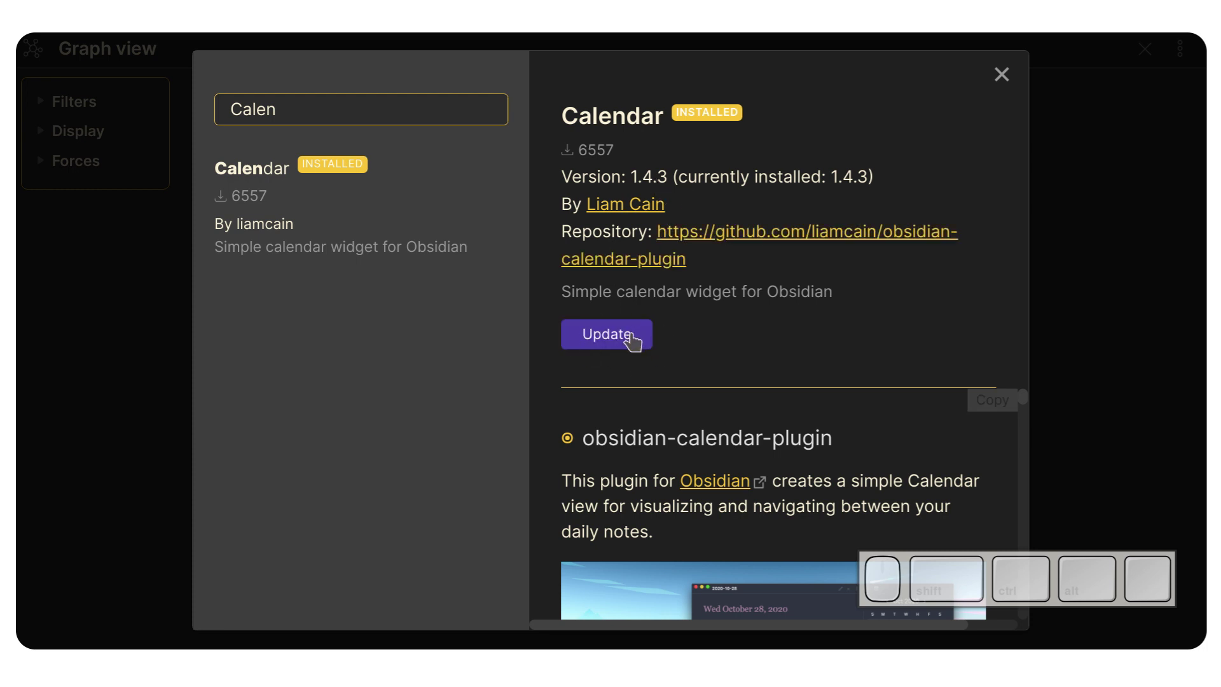
pyautogui.click(633, 340)
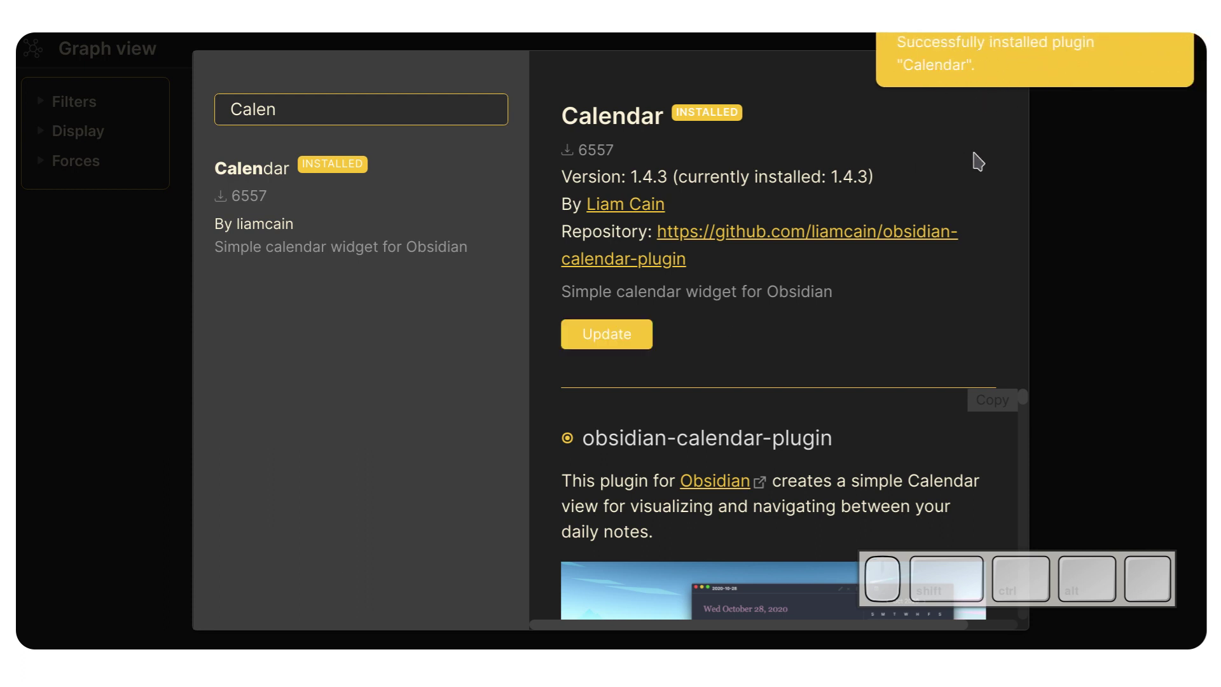
pyautogui.press('Escape')
# - Scroll the installed third-party plugins list showing Calendar 1.4.3 enabled
pyautogui.scroll(-3)
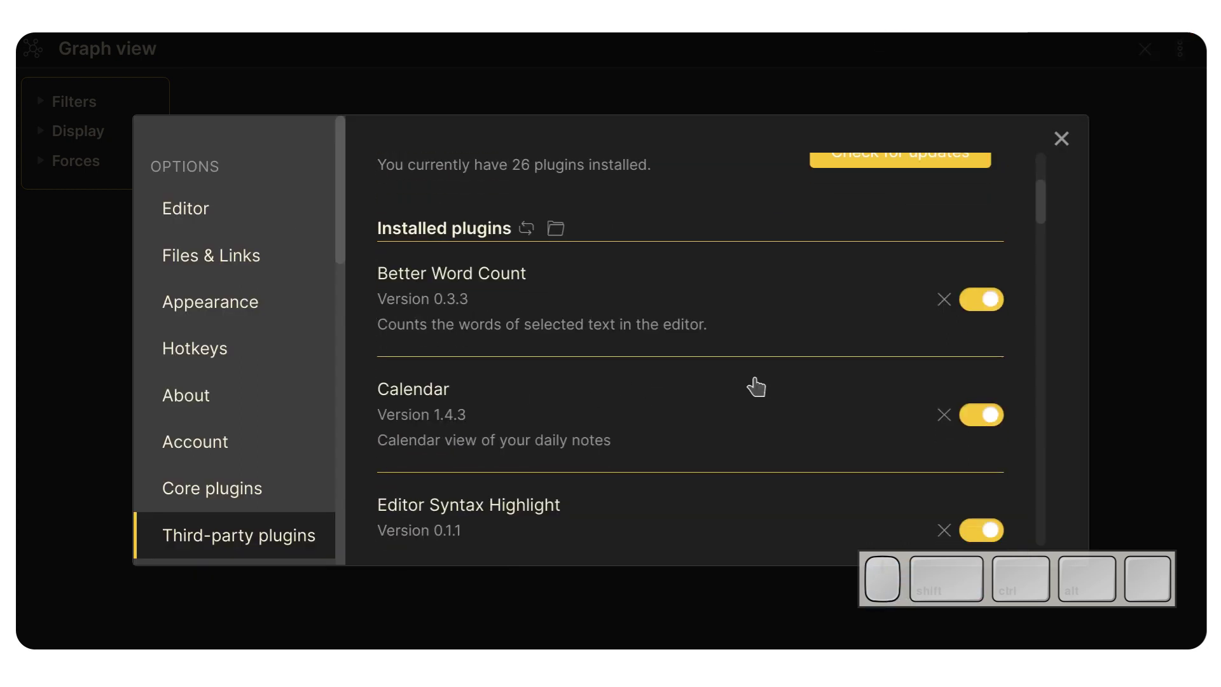
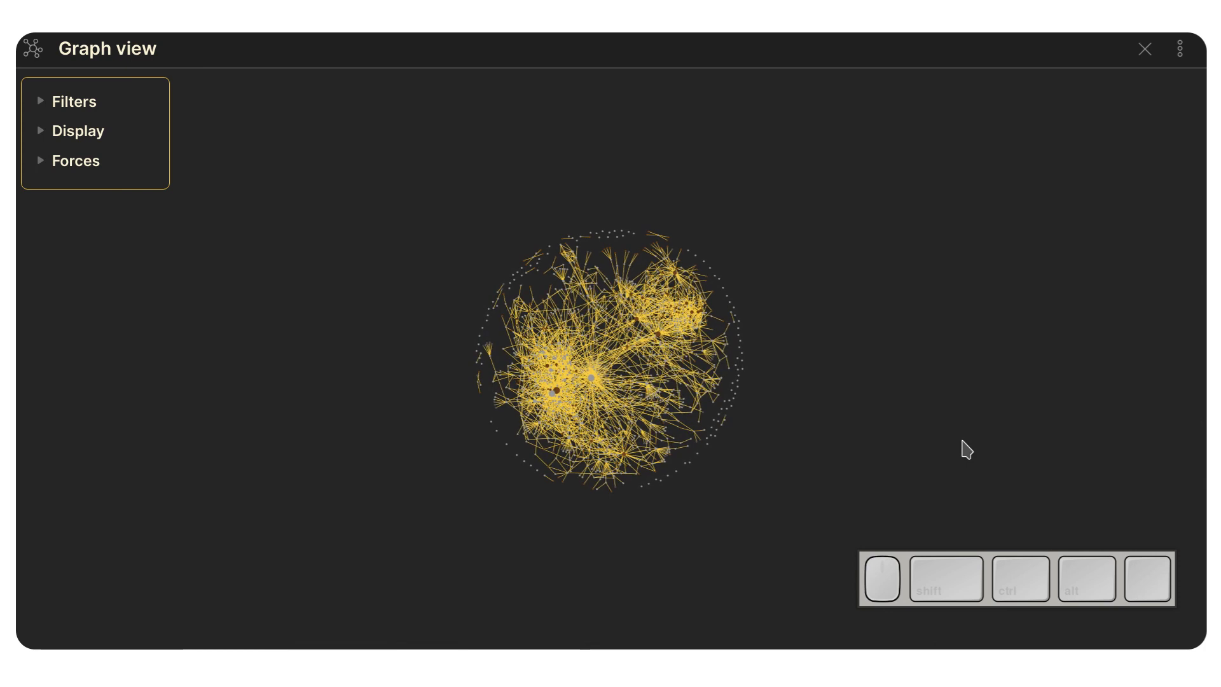
# - Toggle the left and right sidebars repeatedly to reveal the side panels
pyautogui.press('ctrl+shift+h')
pyautogui.press('ctrl+shift+l')
pyautogui.press('ctrl+shift+h')
pyautogui.press('ctrl+shift+l')
pyautogui.press('ctrl+shift+h')
pyautogui.press('ctrl+shift+l')
pyautogui.press('ctrl+shift+h')
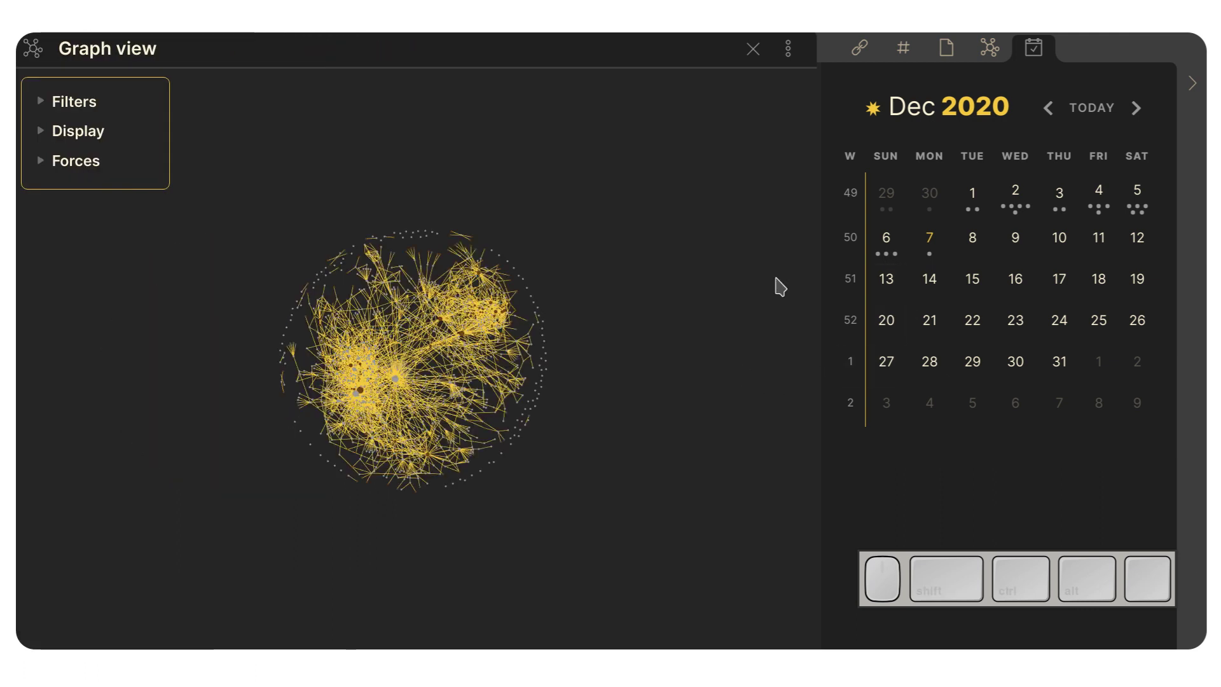
pyautogui.press('ctrl+shift+l')
pyautogui.press('ctrl+shift+h')
pyautogui.press('ctrl+shift+l')
pyautogui.press('ctrl+shift+h')
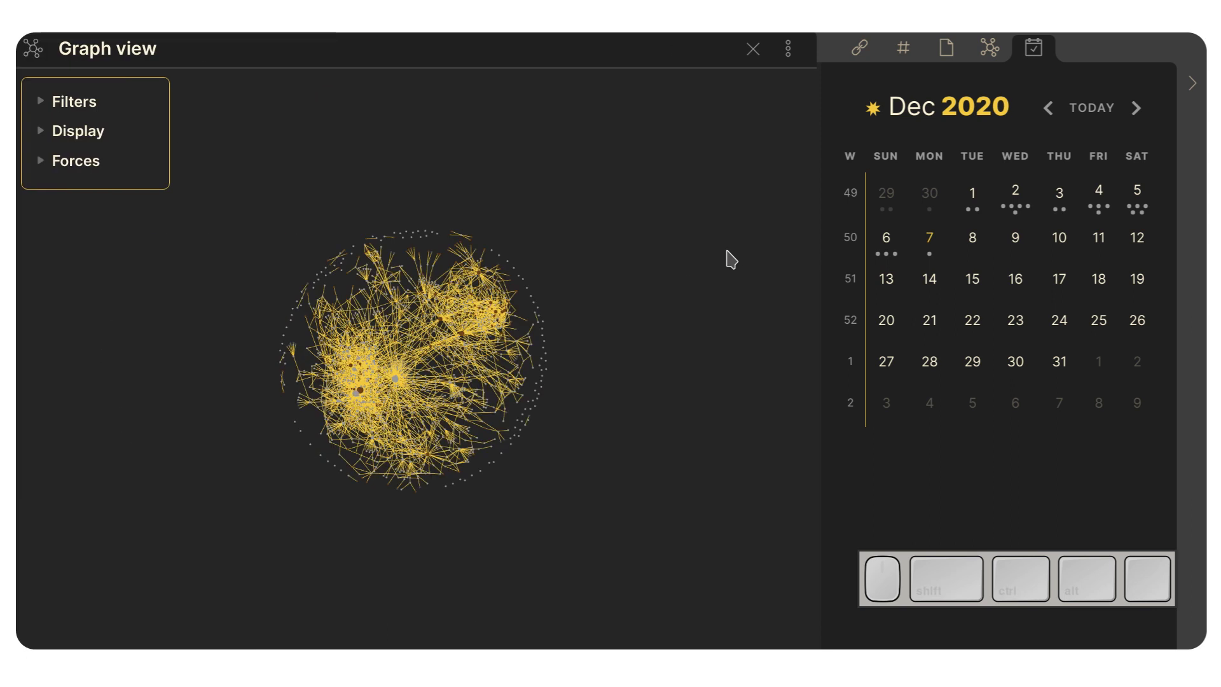
# - Switch the right panel from linked mentions to the Calendar showing December 2020
pyautogui.click(860, 48)
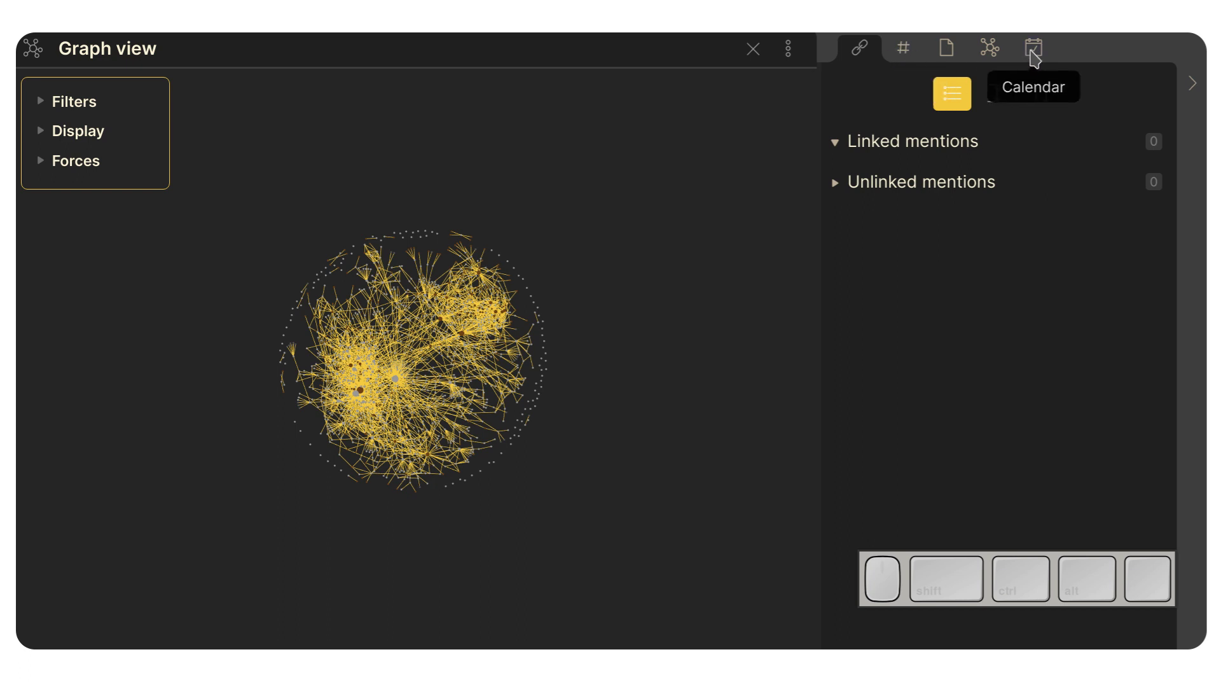
pyautogui.click(1041, 56)
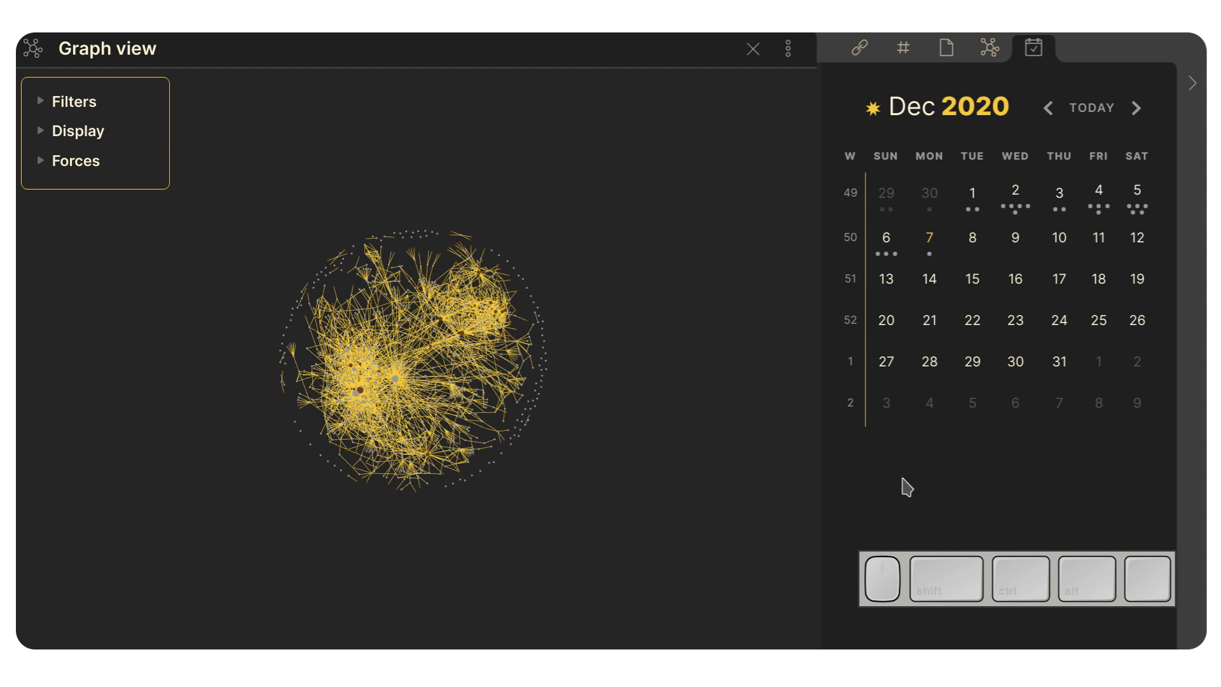
# - Open the Calendar plugin options and scroll to its Weekly Note Settings
pyautogui.press('ctrl+,')
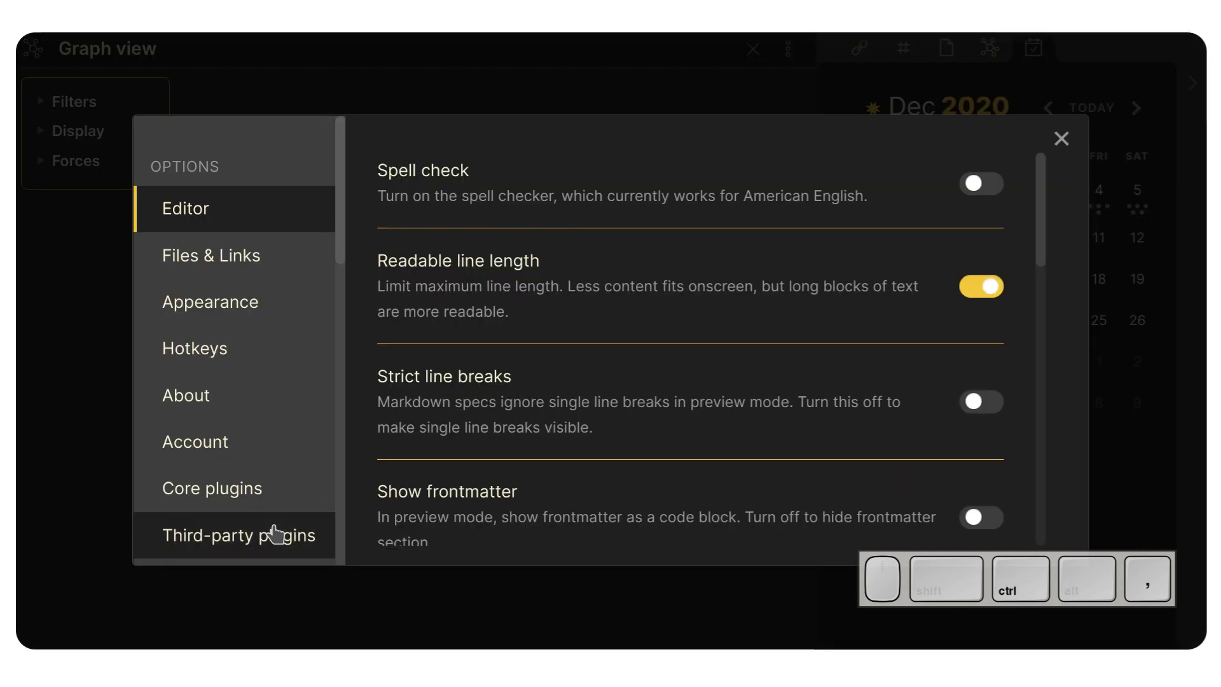
pyautogui.scroll(-3)
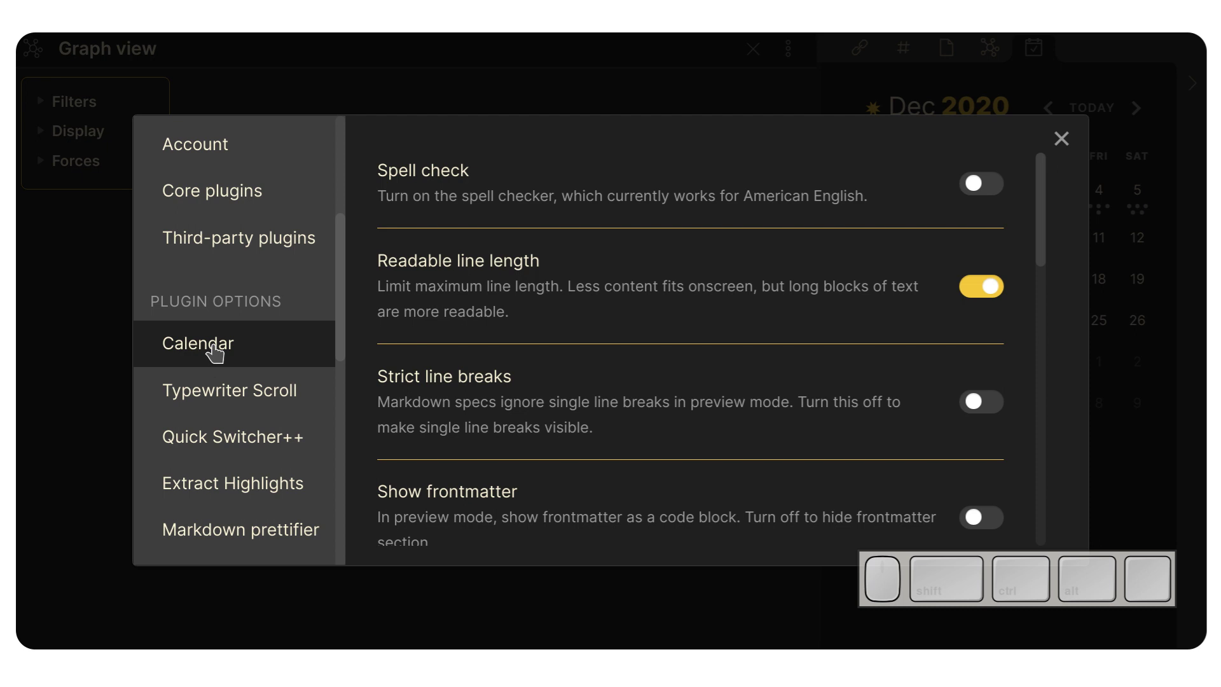
pyautogui.click(215, 352)
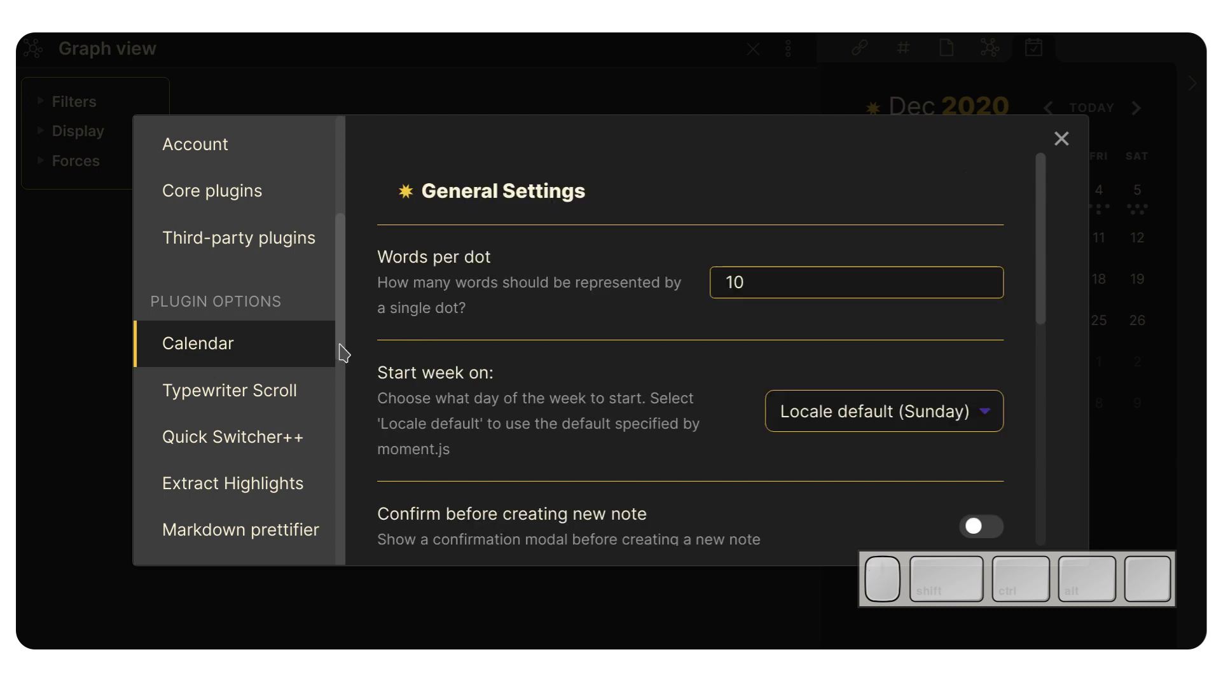
pyautogui.click(742, 279)
pyautogui.scroll(-3)
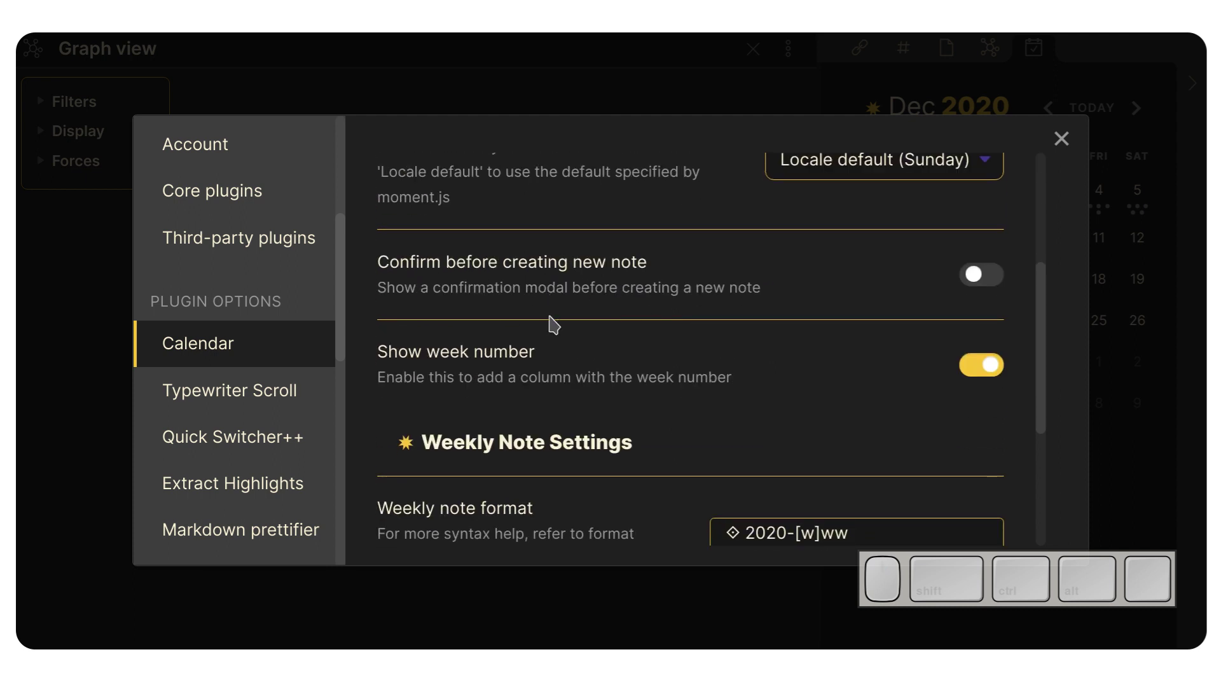
pyautogui.scroll(-3)
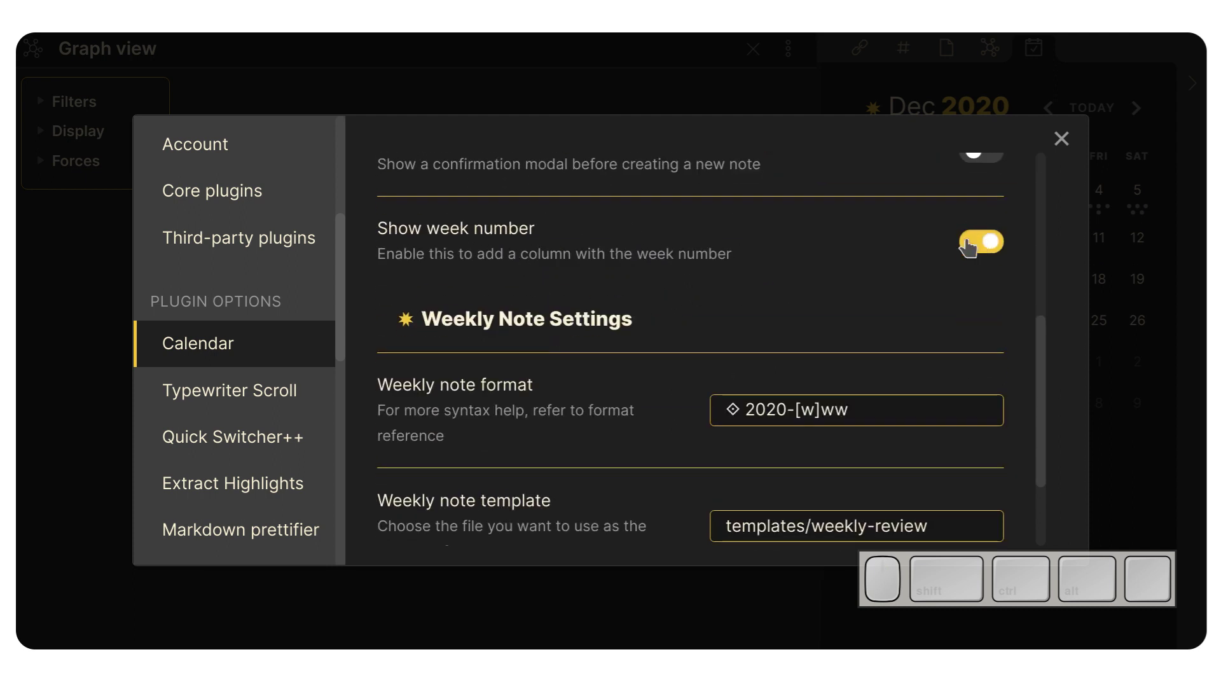
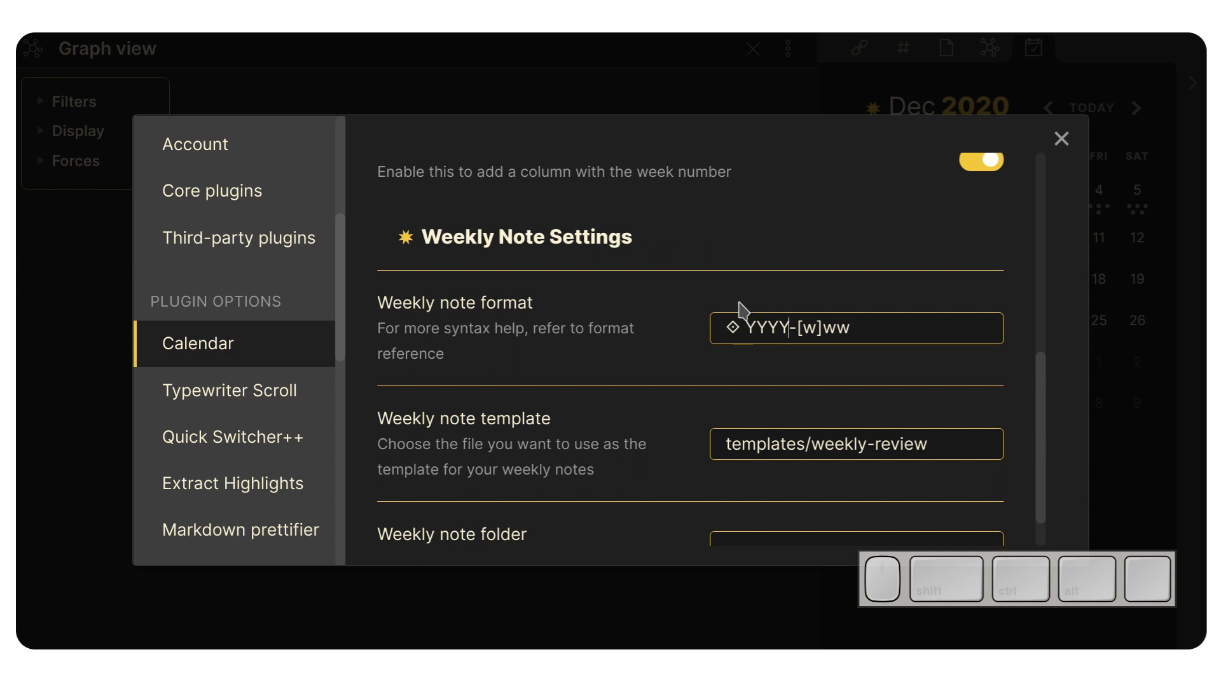
# - Edit the weekly note format so it reads YYYY-[w]ww with the year token
pyautogui.click(805, 328)
pyautogui.click(817, 329)
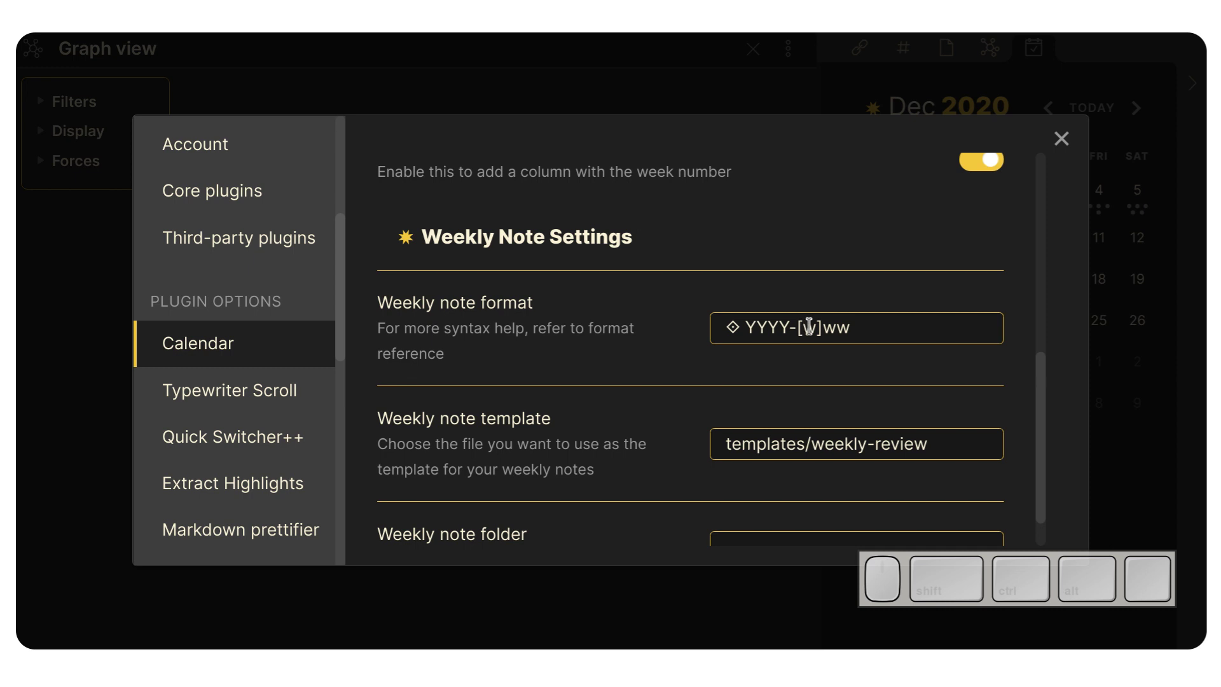
pyautogui.moveTo(829, 325); pyautogui.dragTo(841, 332)
pyautogui.click(849, 329)
pyautogui.click(831, 321)
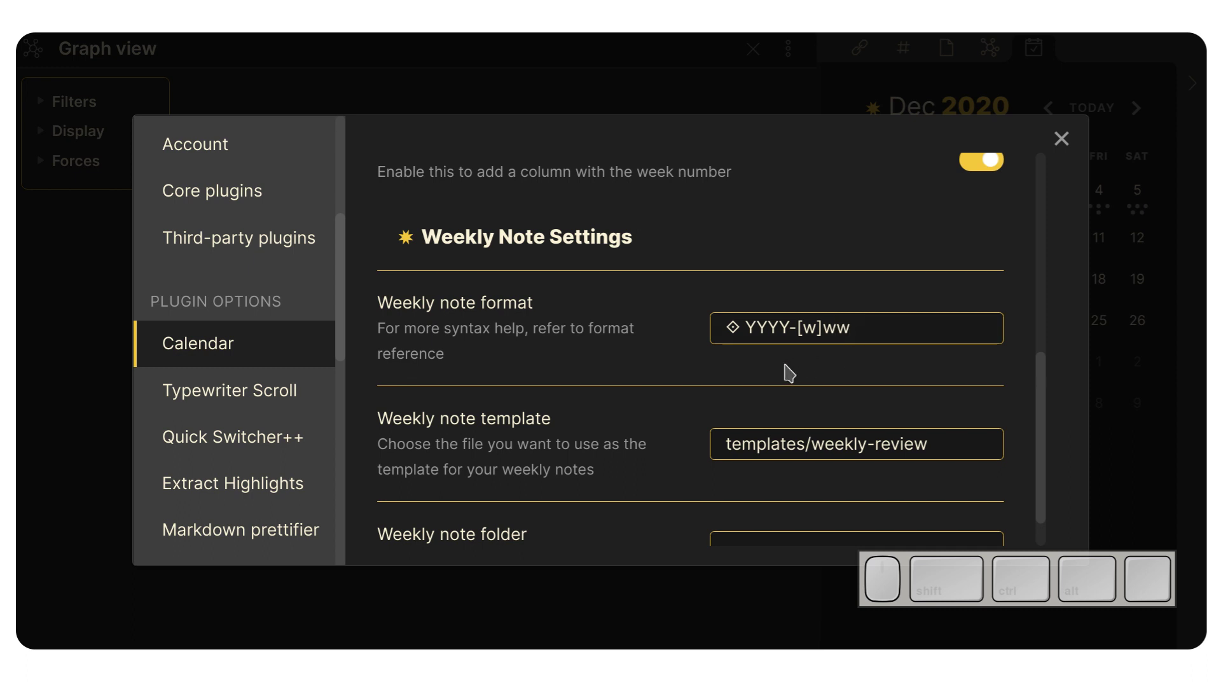
pyautogui.click(766, 326)
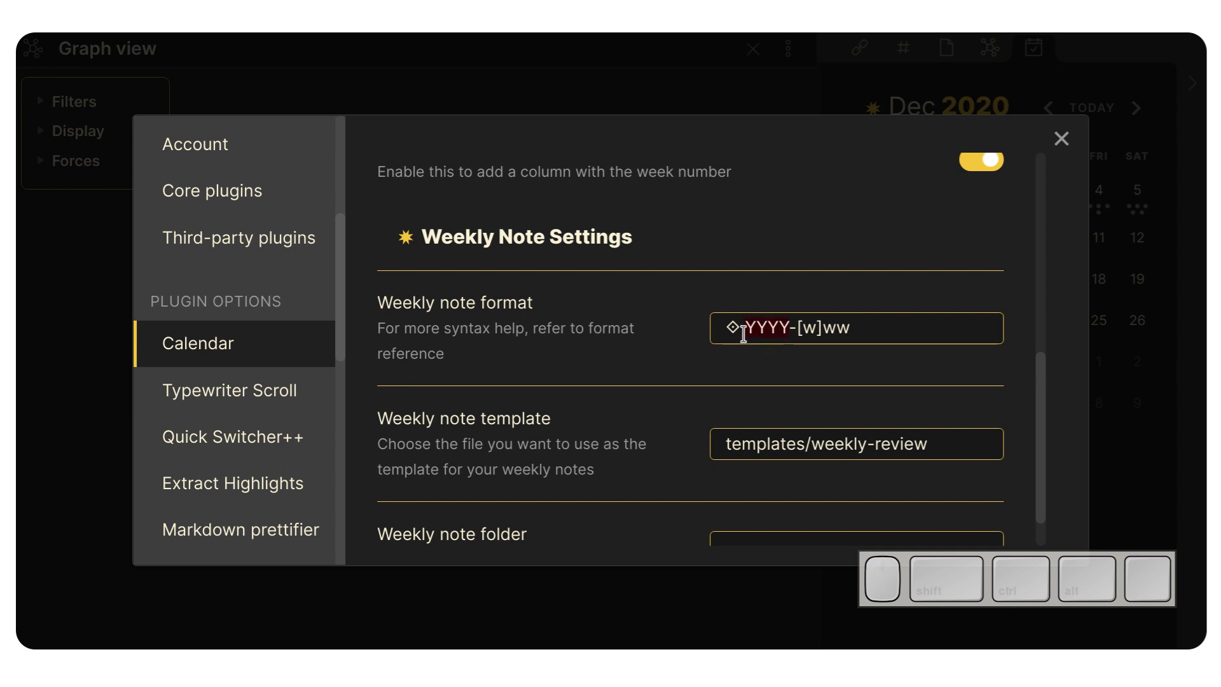
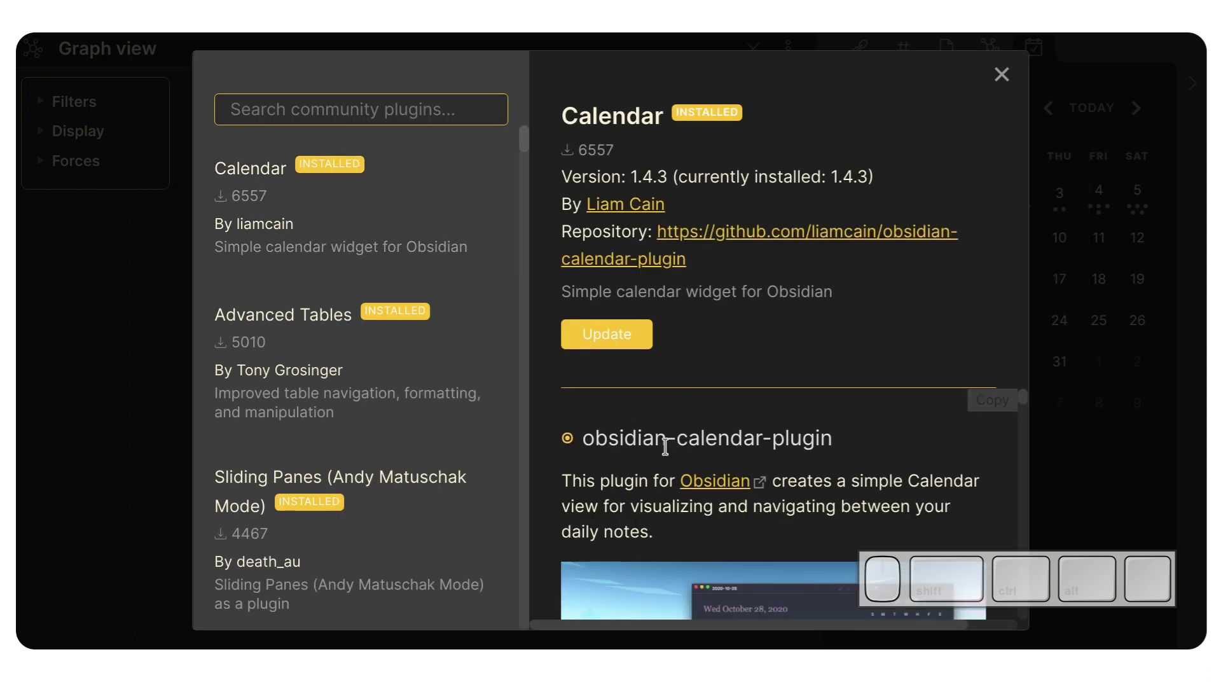
# - Leave the Calendar README and return to the Calendar plugin's weekly note settings
pyautogui.scroll(-3)
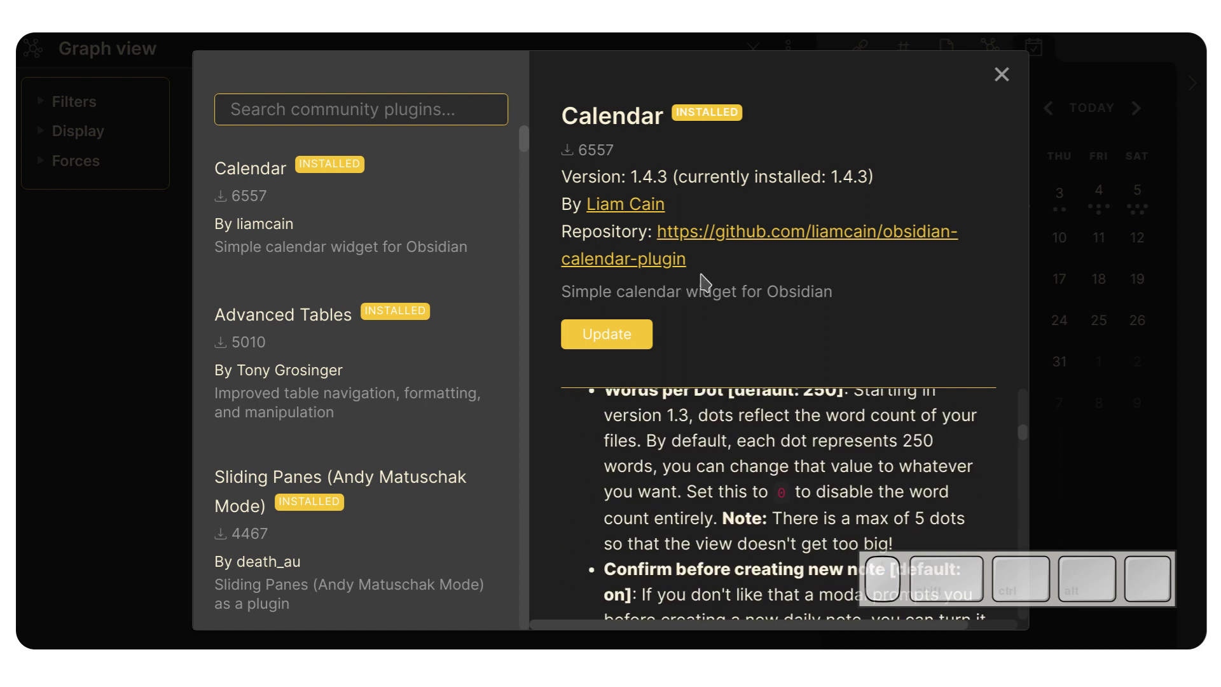
pyautogui.press('Escape')
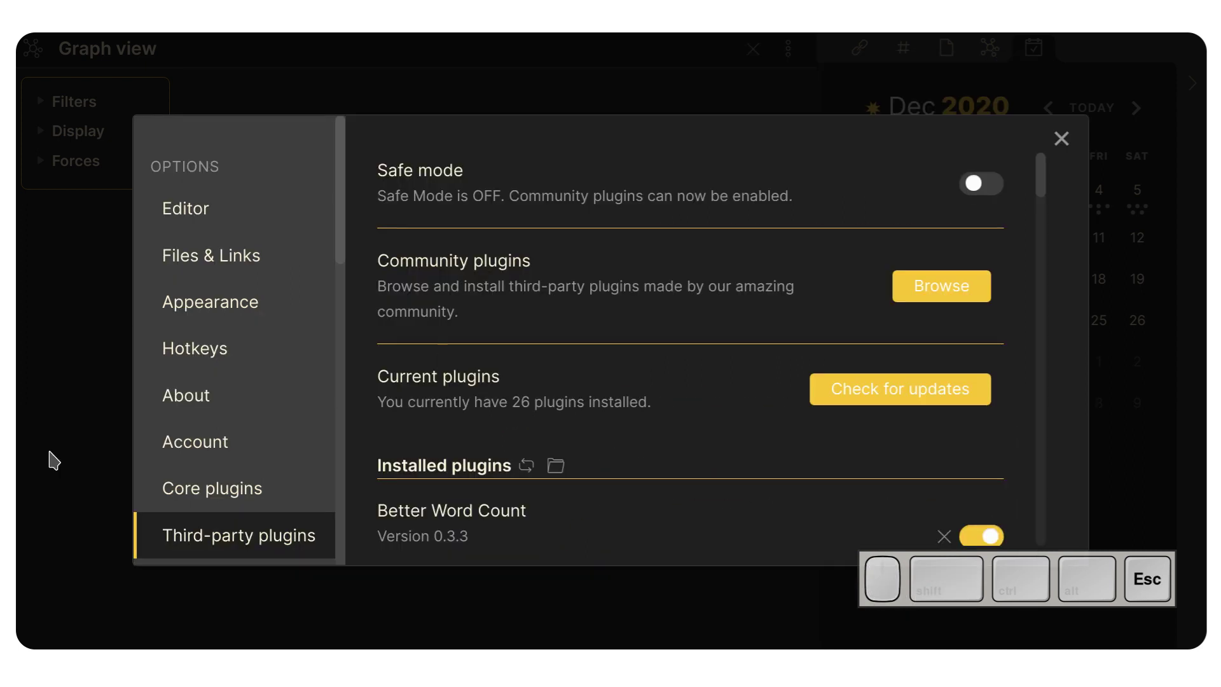
pyautogui.scroll(-3)
pyautogui.click(260, 370)
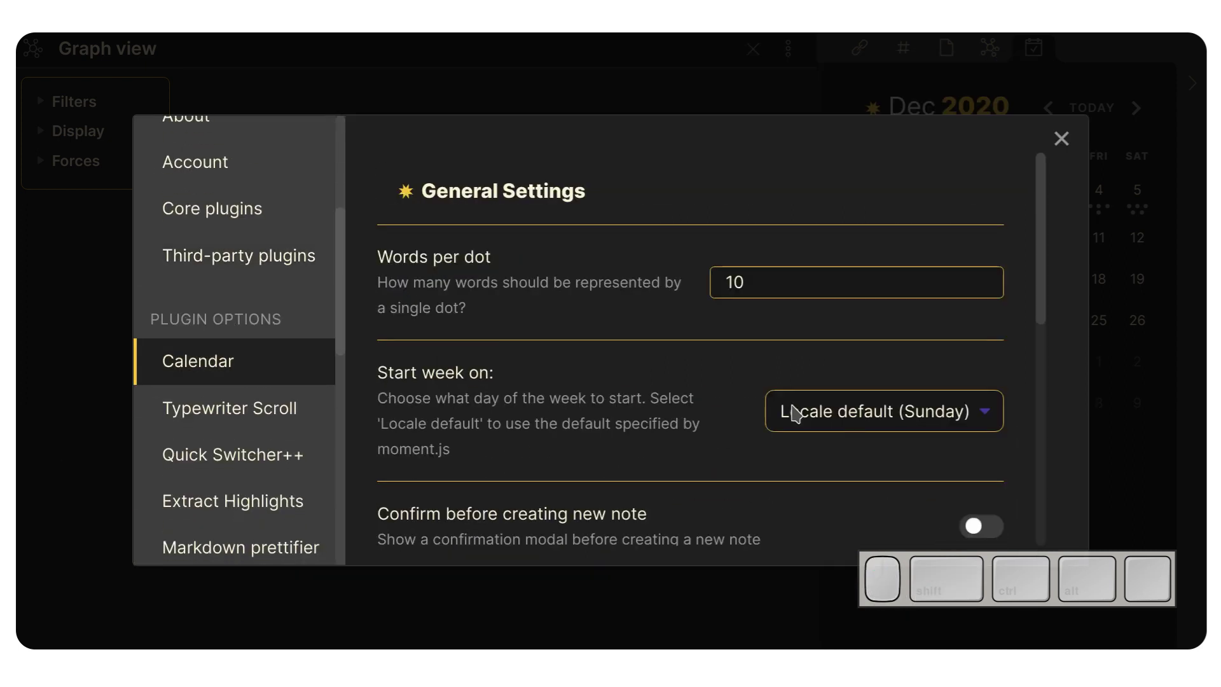
pyautogui.scroll(-3)
# - Review the weekly note format YYYY-[w]ww, template and new folder fields
pyautogui.click(777, 449)
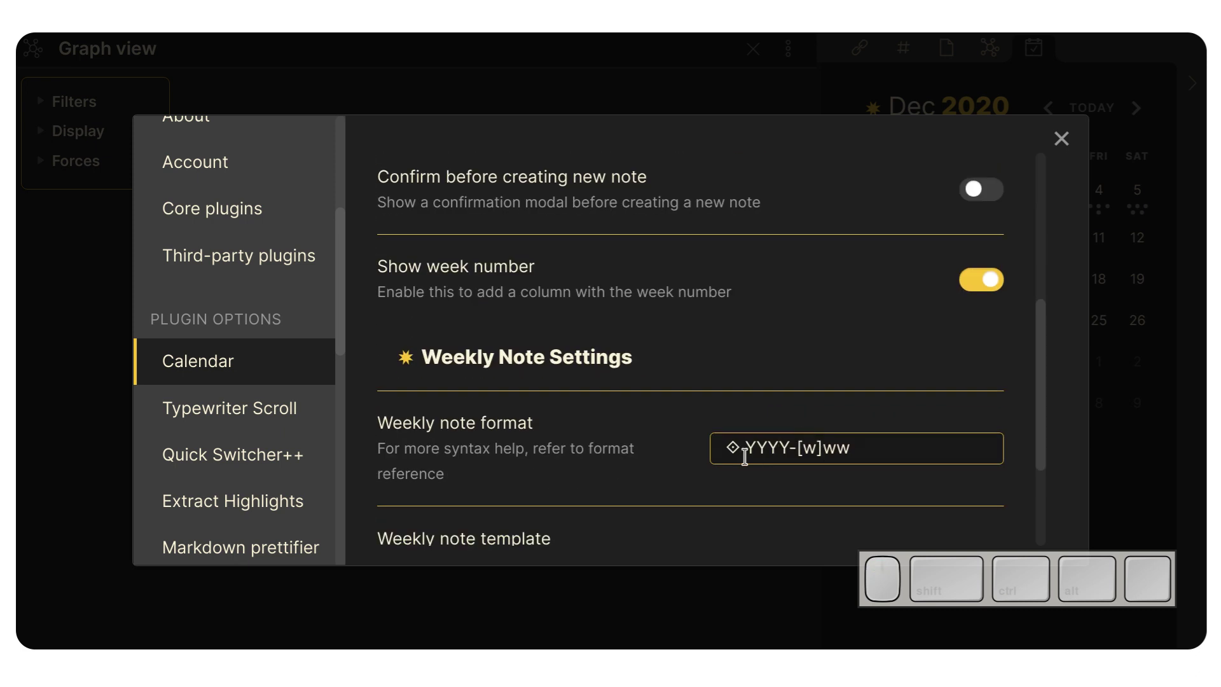
pyautogui.moveTo(735, 450); pyautogui.dragTo(713, 448)
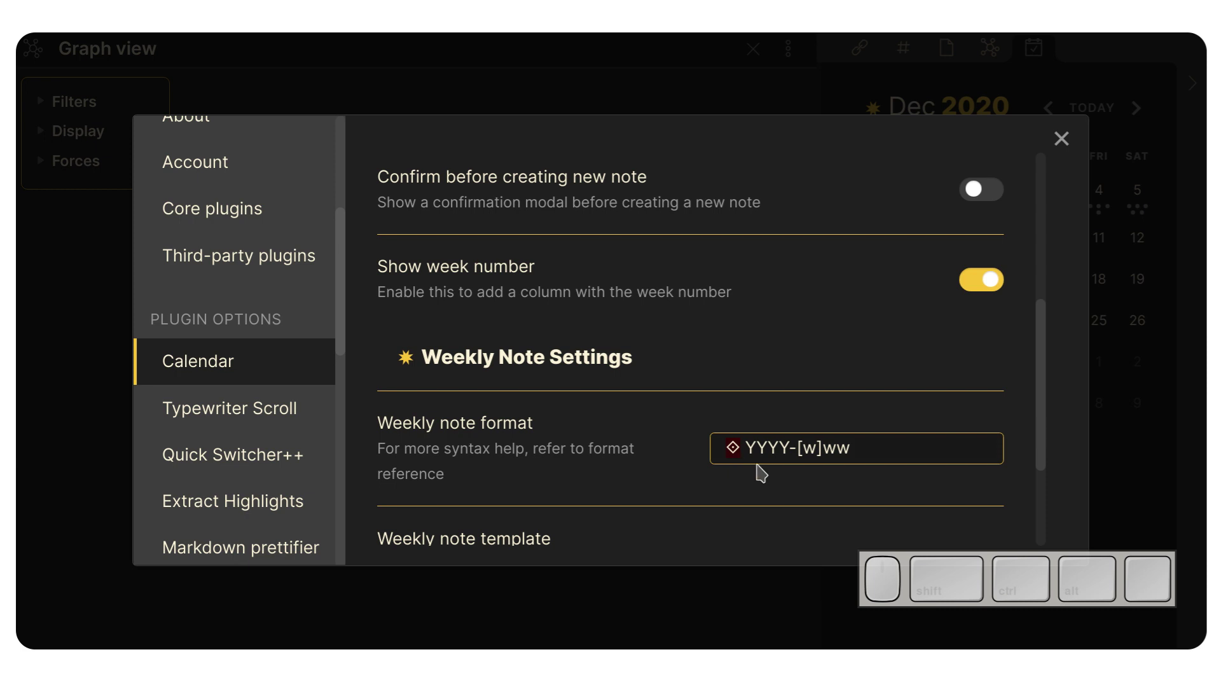
pyautogui.click(737, 449)
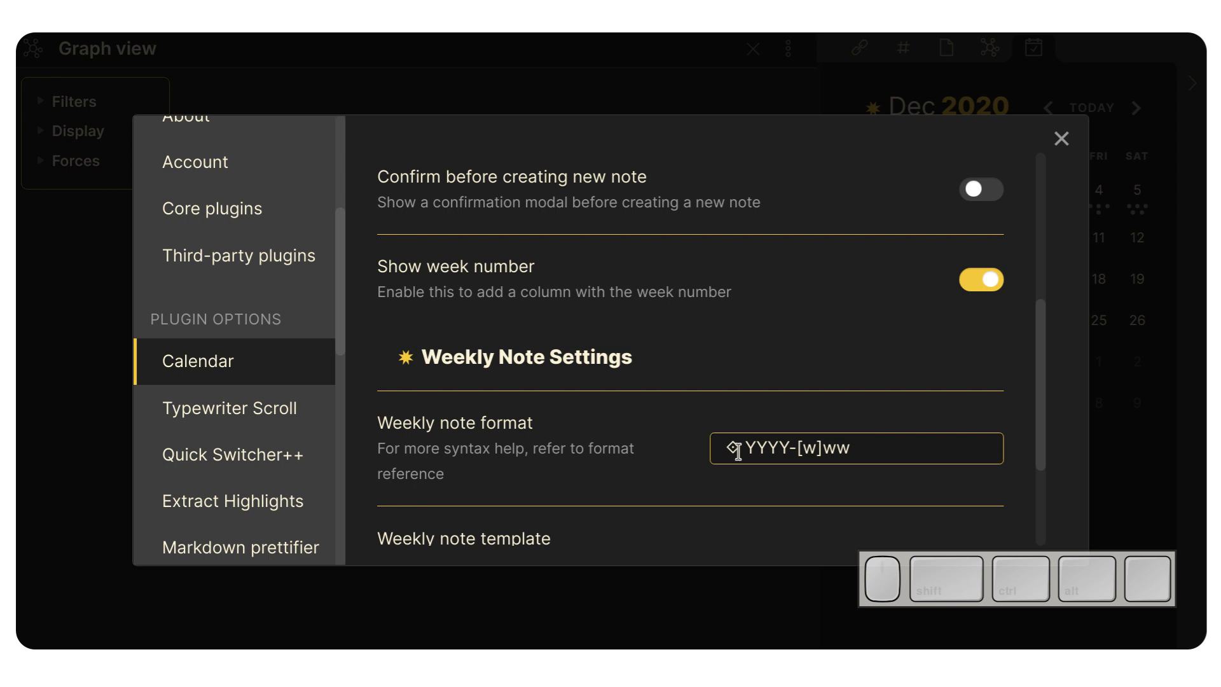
pyautogui.click(734, 446)
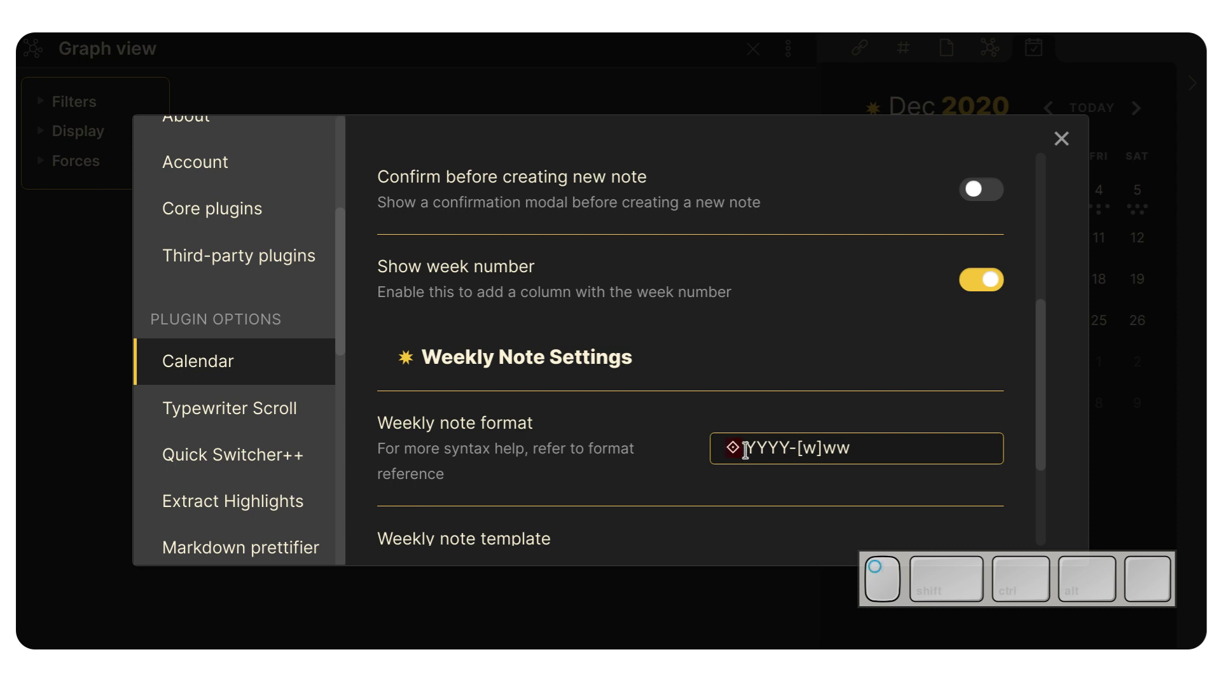
pyautogui.click(727, 432)
pyautogui.click(713, 407)
pyautogui.scroll(-3)
pyautogui.click(739, 364)
pyautogui.scroll(-3)
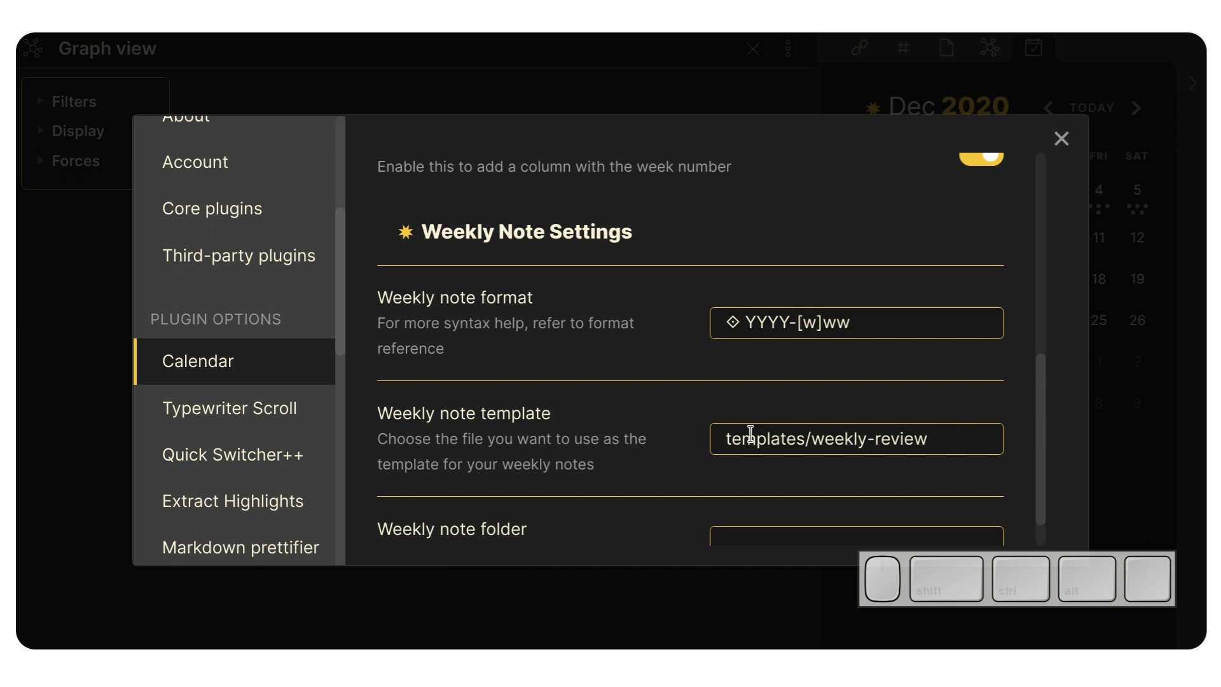
# - Inspect the weekly note template path templates/weekly-review
pyautogui.scroll(-3)
pyautogui.click(755, 389)
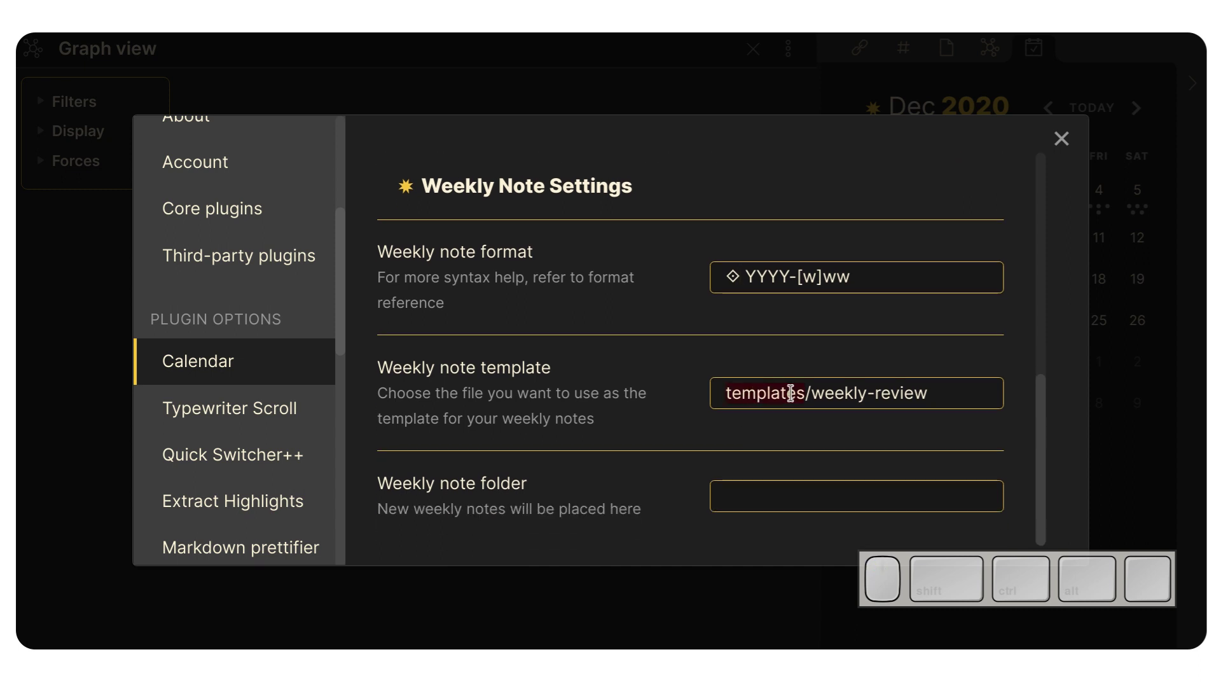
pyautogui.click(780, 390)
pyautogui.moveTo(801, 388); pyautogui.dragTo(774, 380)
pyautogui.moveTo(818, 387); pyautogui.dragTo(925, 398)
pyautogui.click(723, 385)
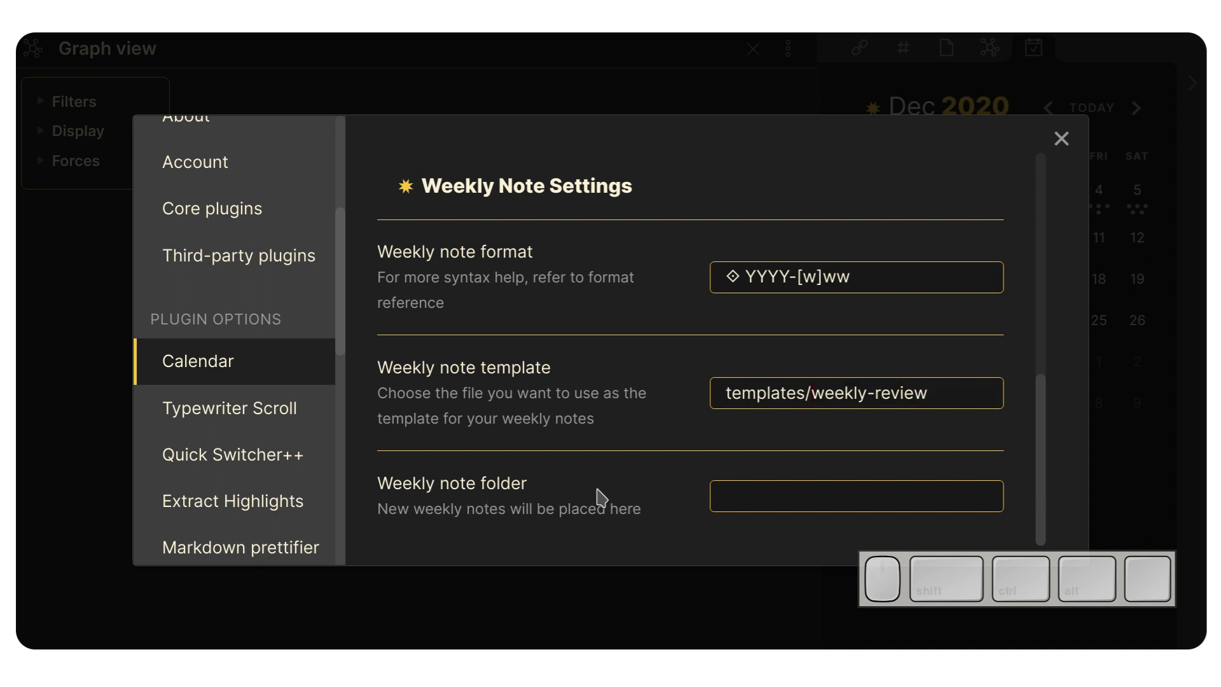
# - Clear the partly entered weekly note folder, recheck the format and close Settings
pyautogui.click(759, 488)
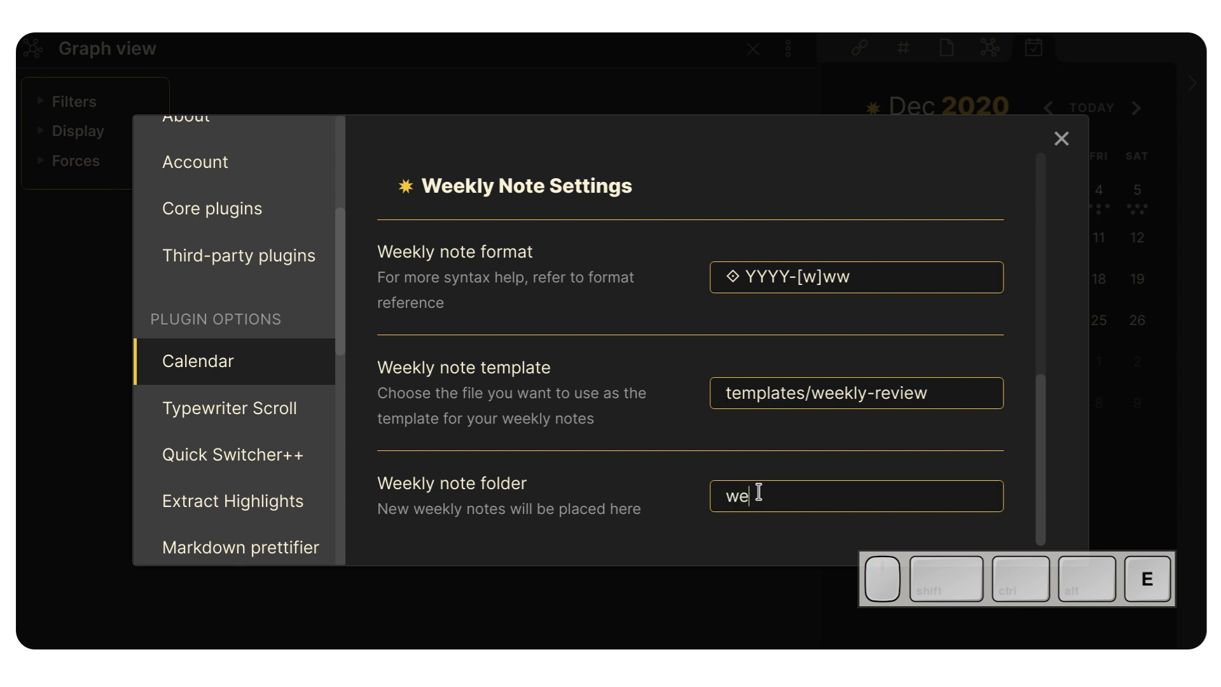
pyautogui.moveTo(800, 491); pyautogui.dragTo(716, 487)
pyautogui.press('BackSpace')
pyautogui.click(686, 432)
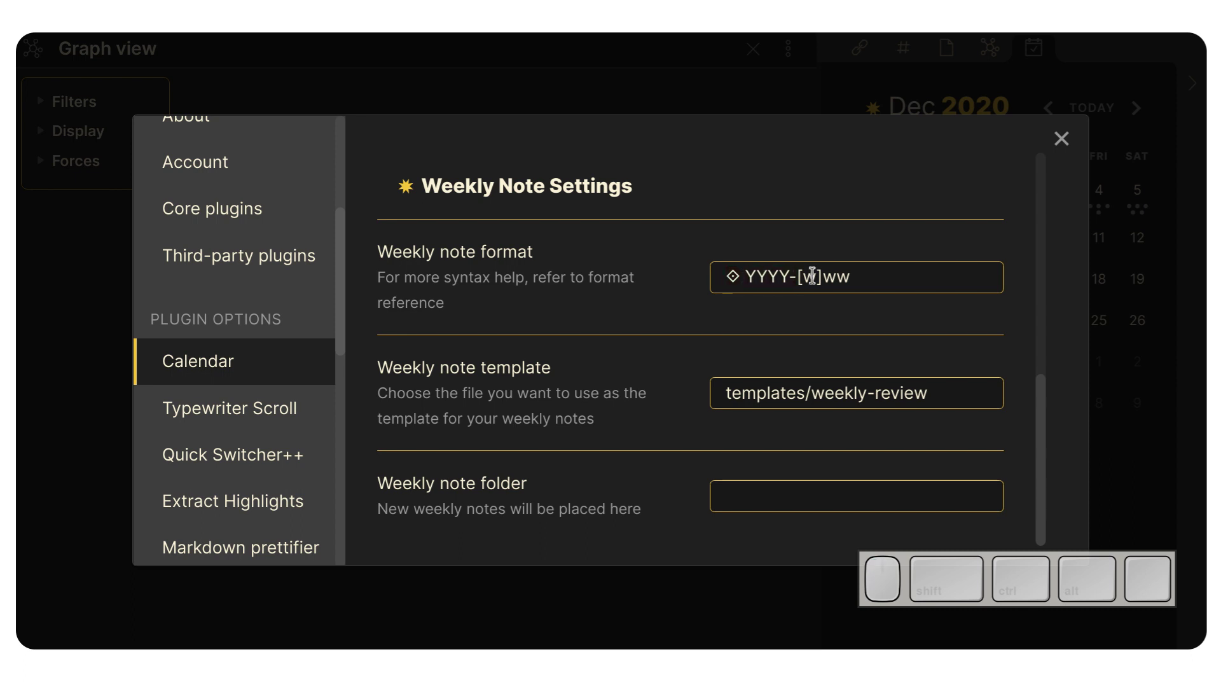
pyautogui.moveTo(845, 271); pyautogui.dragTo(773, 273)
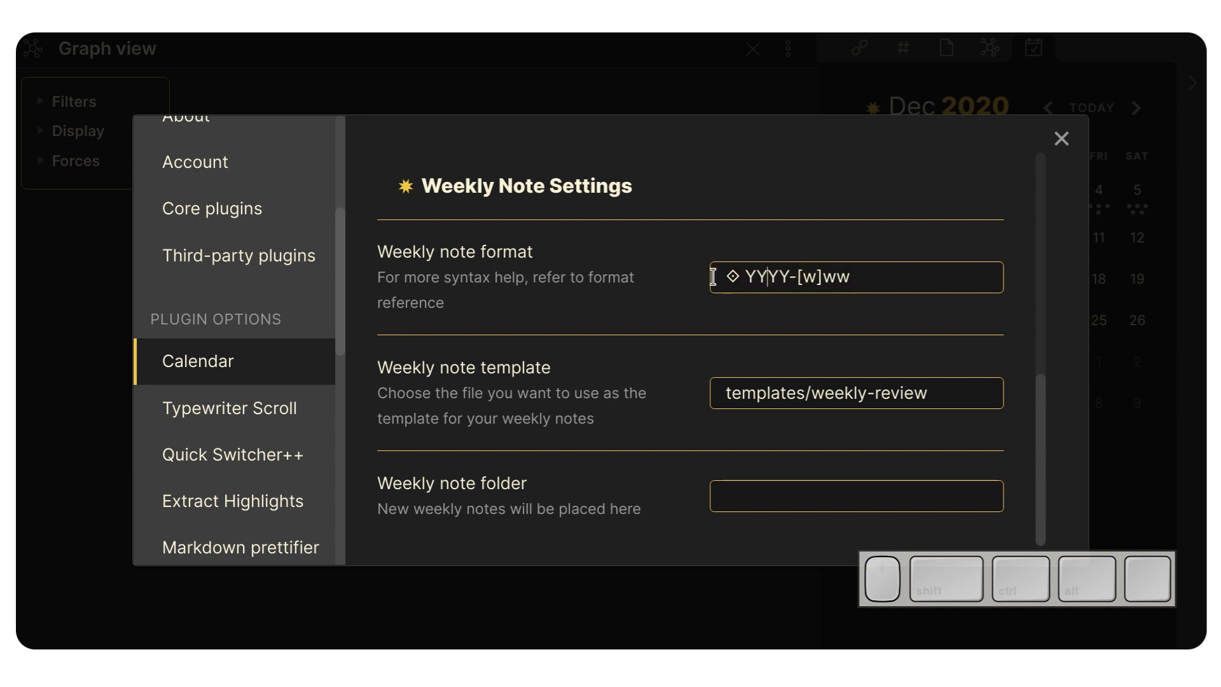
pyautogui.scroll(3)
pyautogui.scroll(3)
pyautogui.press('Escape')
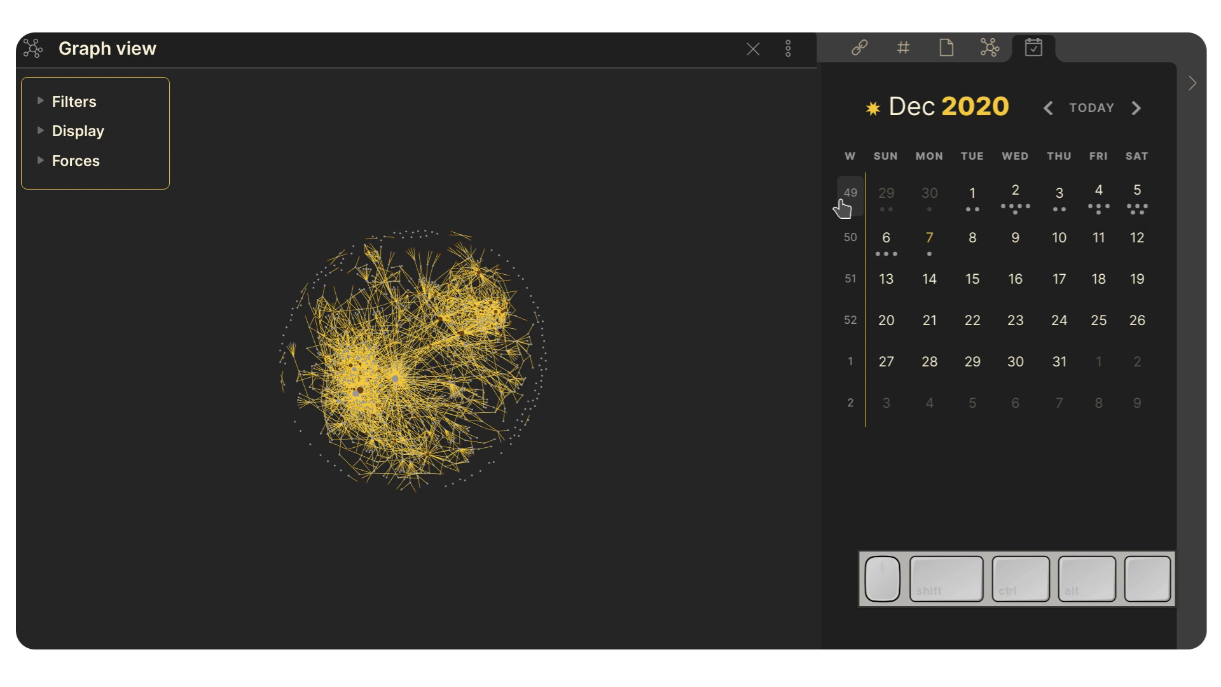
# - Enable 'Confirm before creating new note', then create weekly note 2020-w49 from calendar week 49
pyautogui.press('ctrl+,')
pyautogui.scroll(-3)
pyautogui.click(218, 338)
pyautogui.scroll(-3)
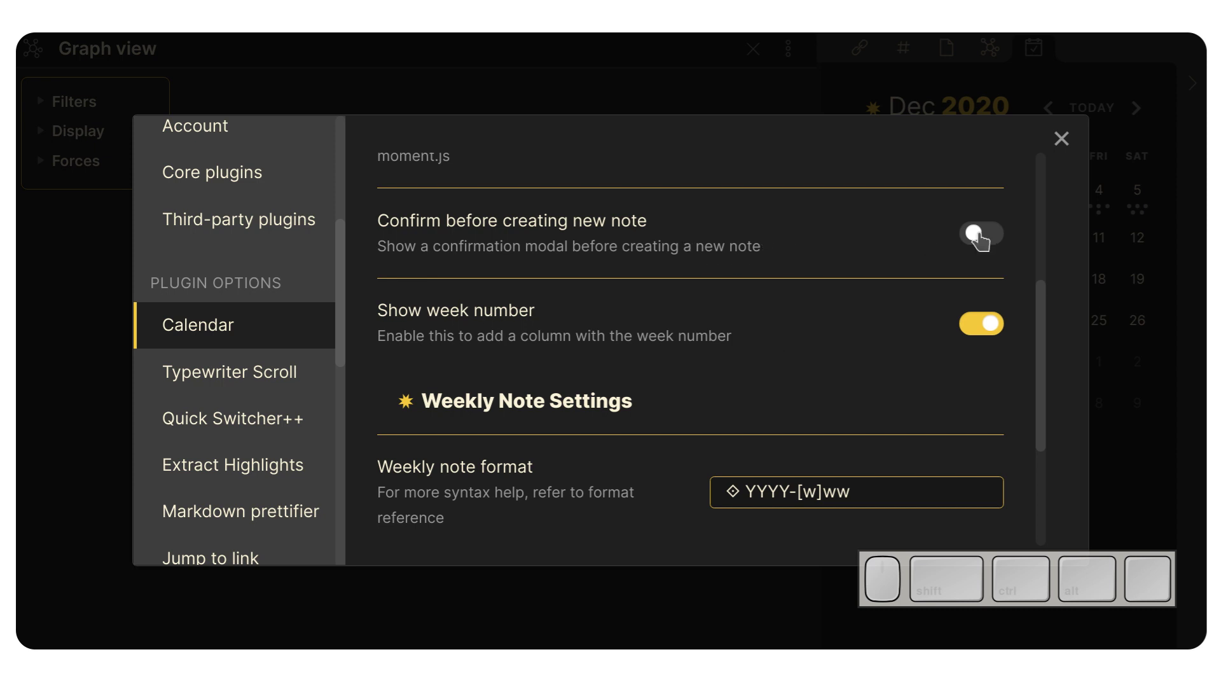
pyautogui.click(984, 240)
pyautogui.press('Escape')
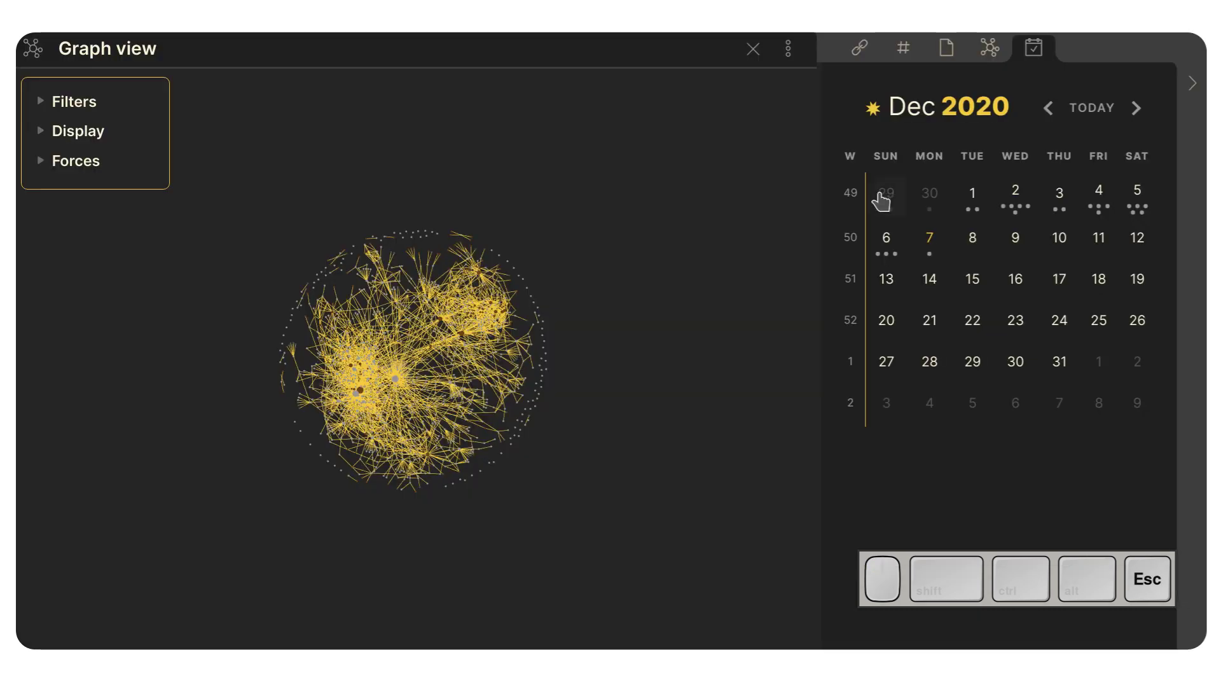
pyautogui.click(859, 190)
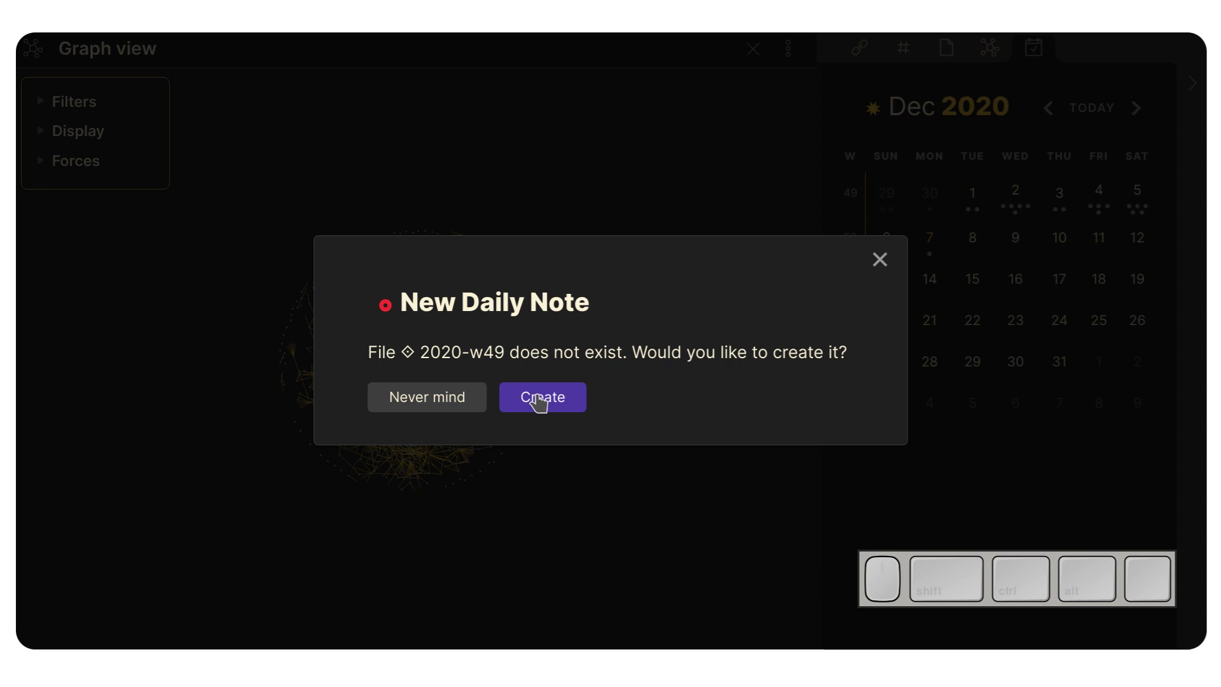
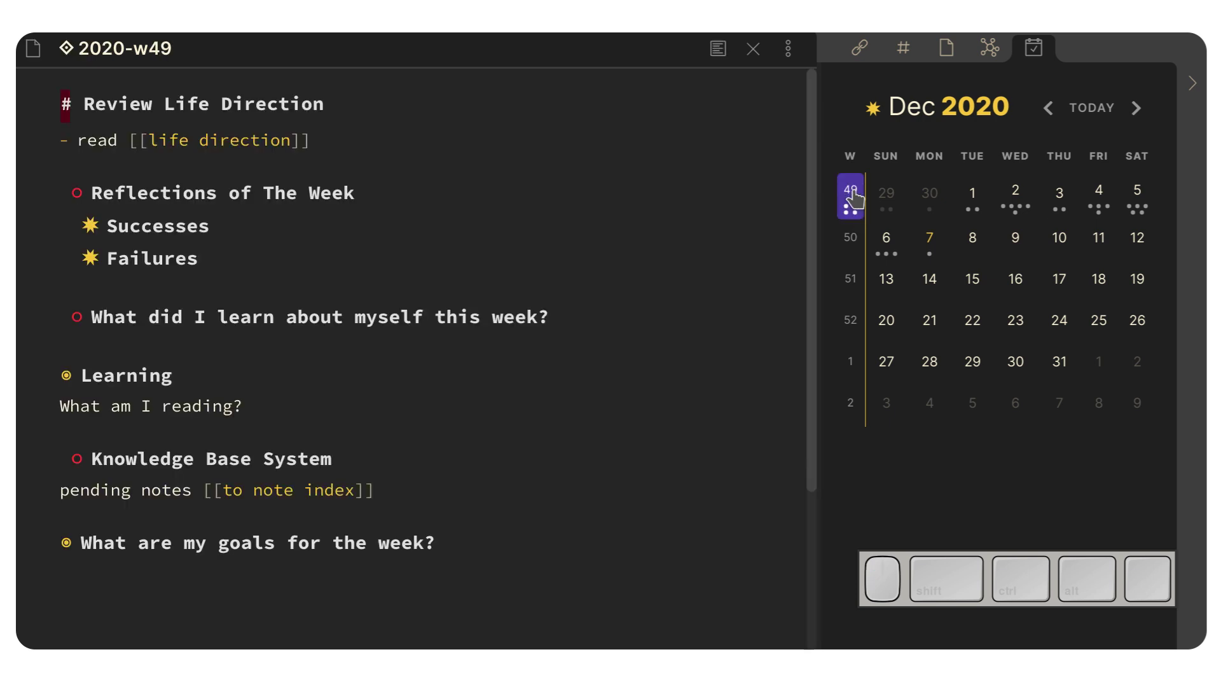
# - Glance at the week 50 weekly note from the calendar, then return to the 2020-w49 review note
pyautogui.click(137, 211)
pyautogui.click(125, 162)
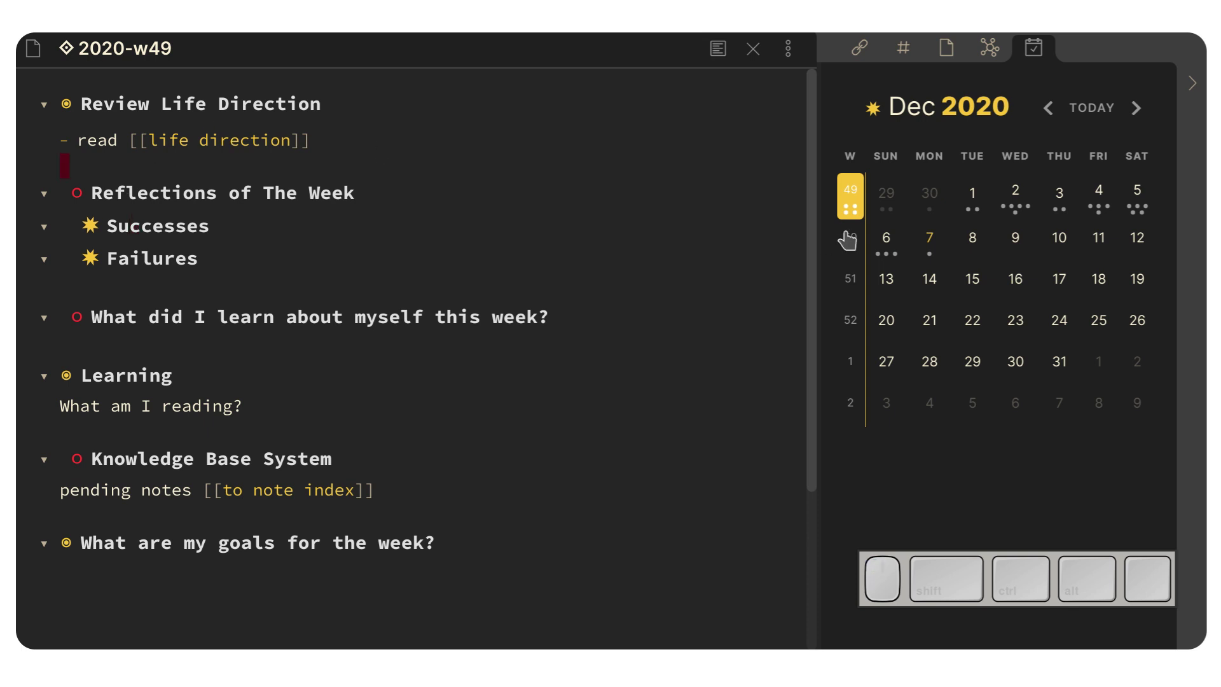
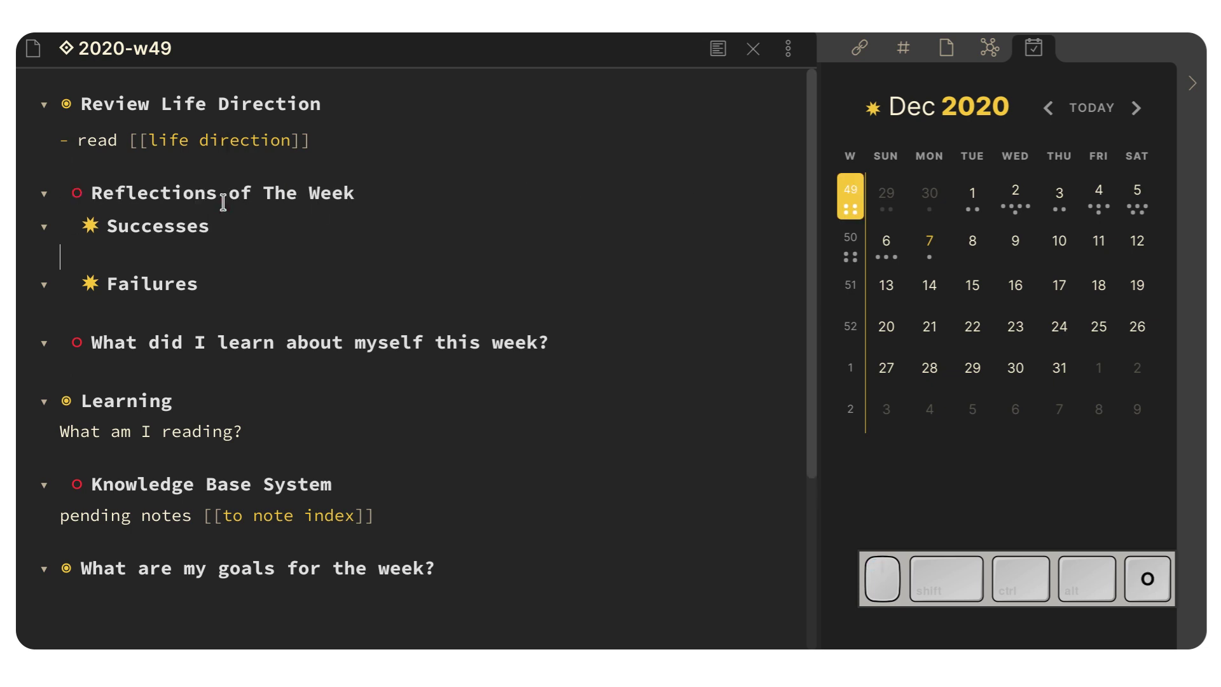
pyautogui.press('Escape')
pyautogui.click(841, 261)
pyautogui.click(853, 261)
pyautogui.click(169, 241)
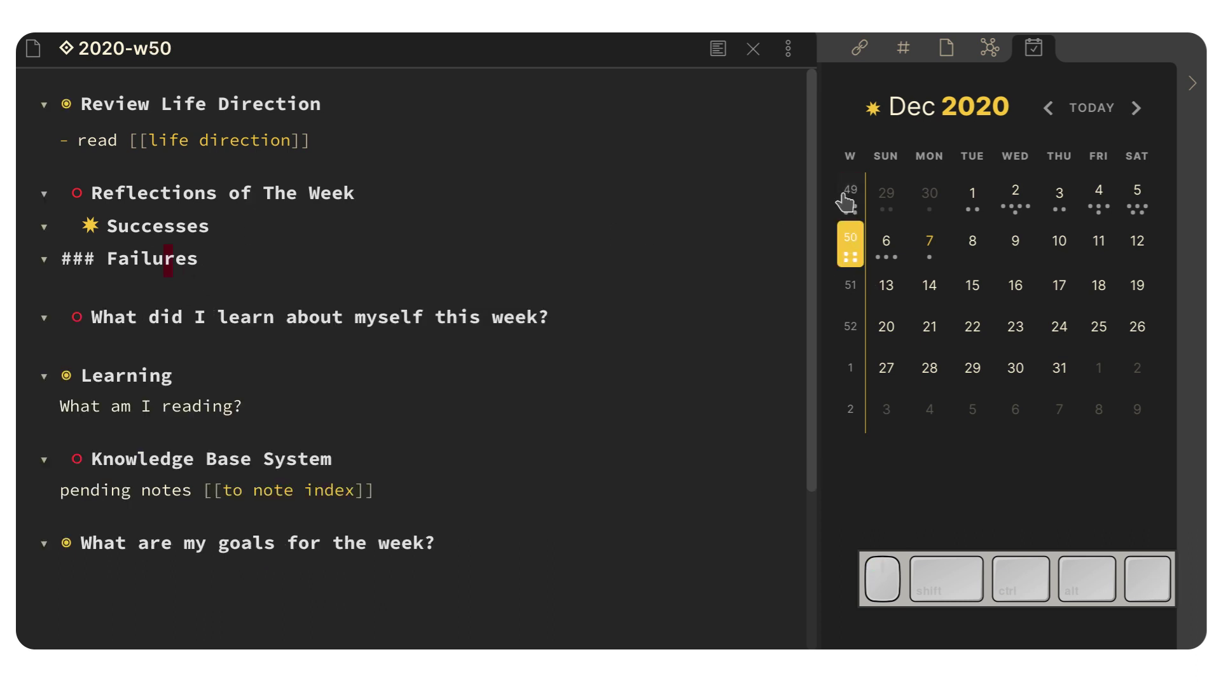
pyautogui.click(845, 201)
# - Add filler words under the Successes and Failures headings, then remove them again
pyautogui.click(128, 279)
pyautogui.press('Escape')
pyautogui.press('Escape')
pyautogui.press('Escape')
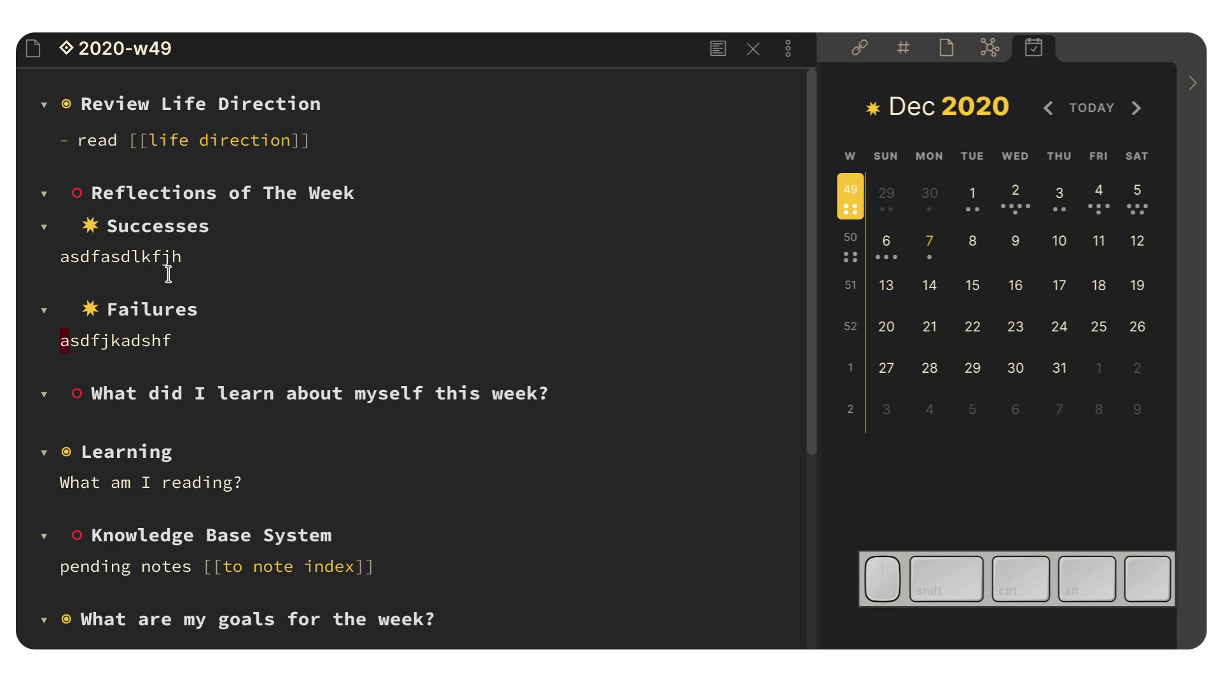
pyautogui.press('d')
pyautogui.press('Escape')
pyautogui.press('k')
pyautogui.press('d')
pyautogui.press('Escape')
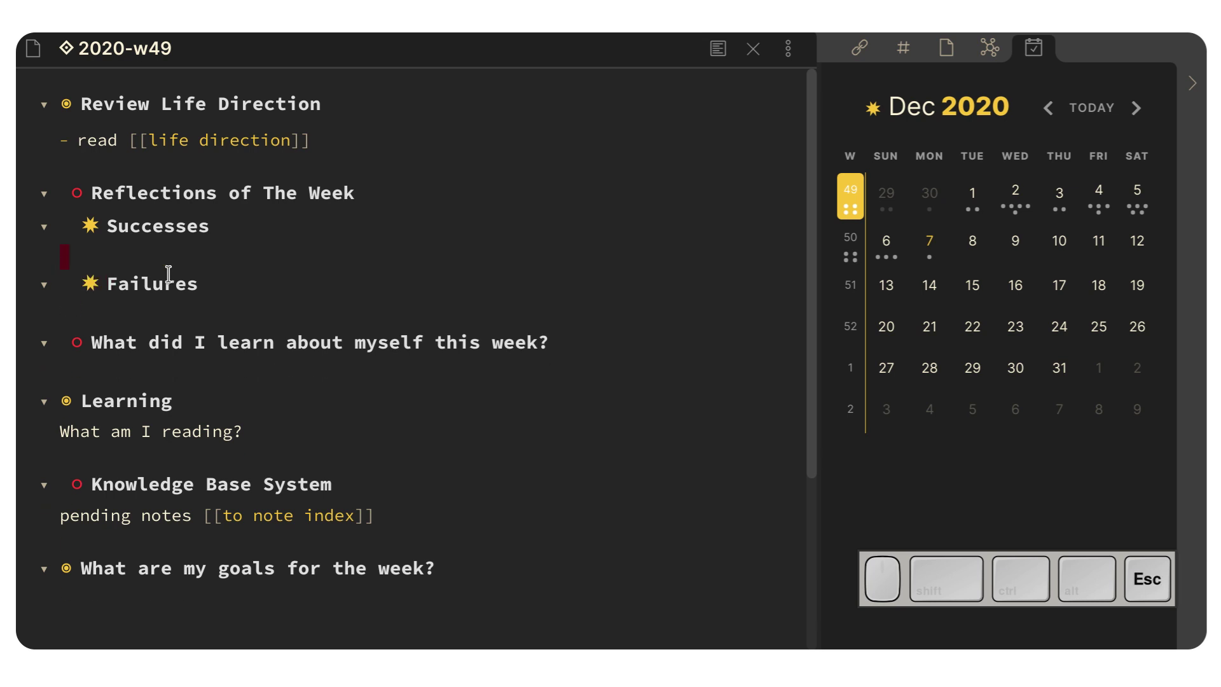
pyautogui.press('Escape')
pyautogui.press('Escape')
pyautogui.press('j')
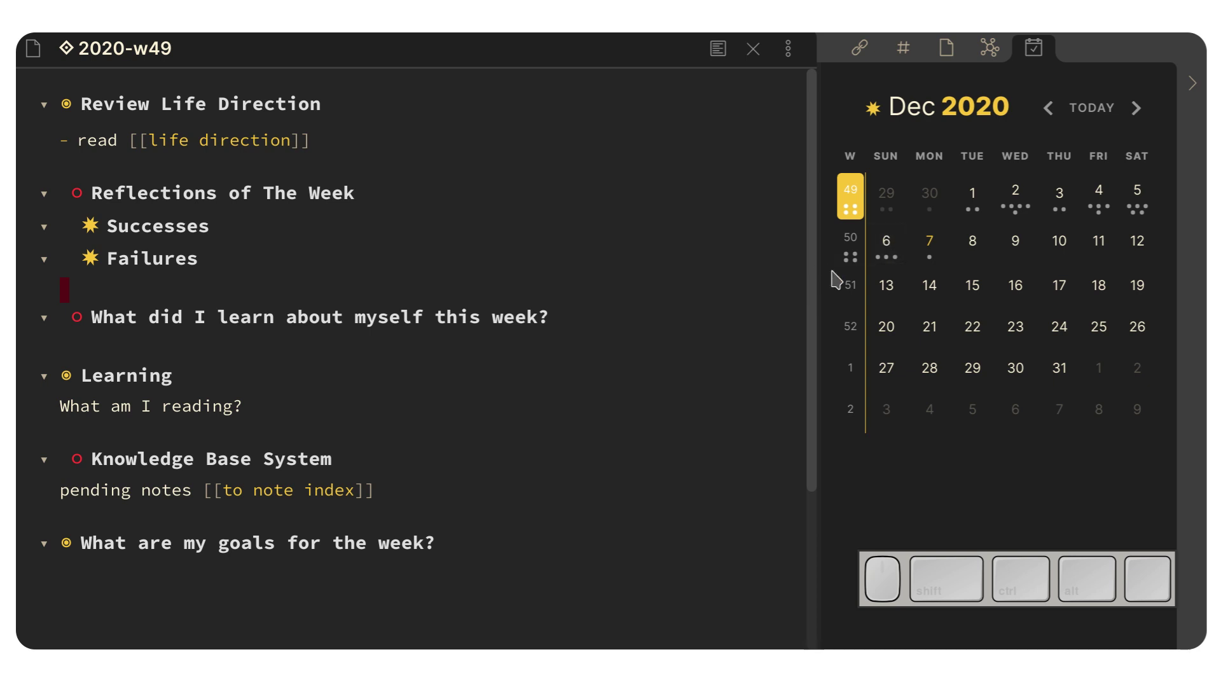
# - Change the Calendar plugin's words-per-dot value and check the dots in the calendar
pyautogui.press('ctrl+,')
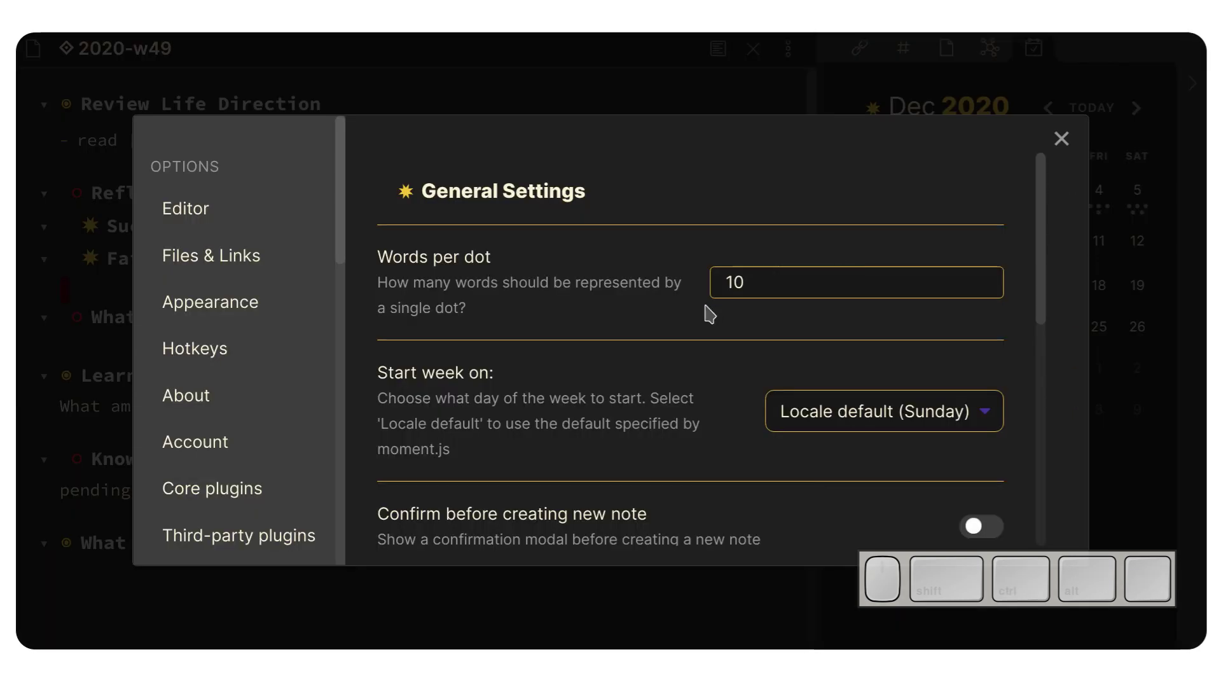
pyautogui.moveTo(770, 276); pyautogui.dragTo(690, 282)
pyautogui.press('BackSpace')
pyautogui.press('Escape')
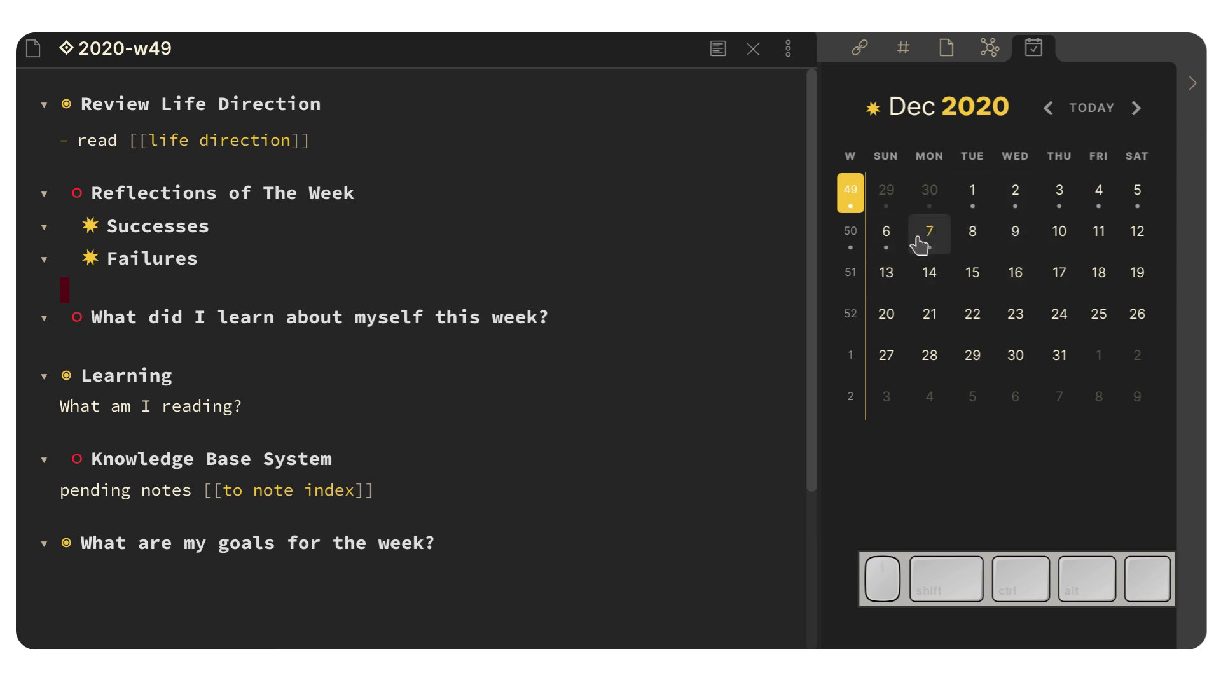
# - Restore words per dot to 10 and check the calendar dots again
pyautogui.press('ctrl+,')
pyautogui.moveTo(776, 271); pyautogui.dragTo(700, 283)
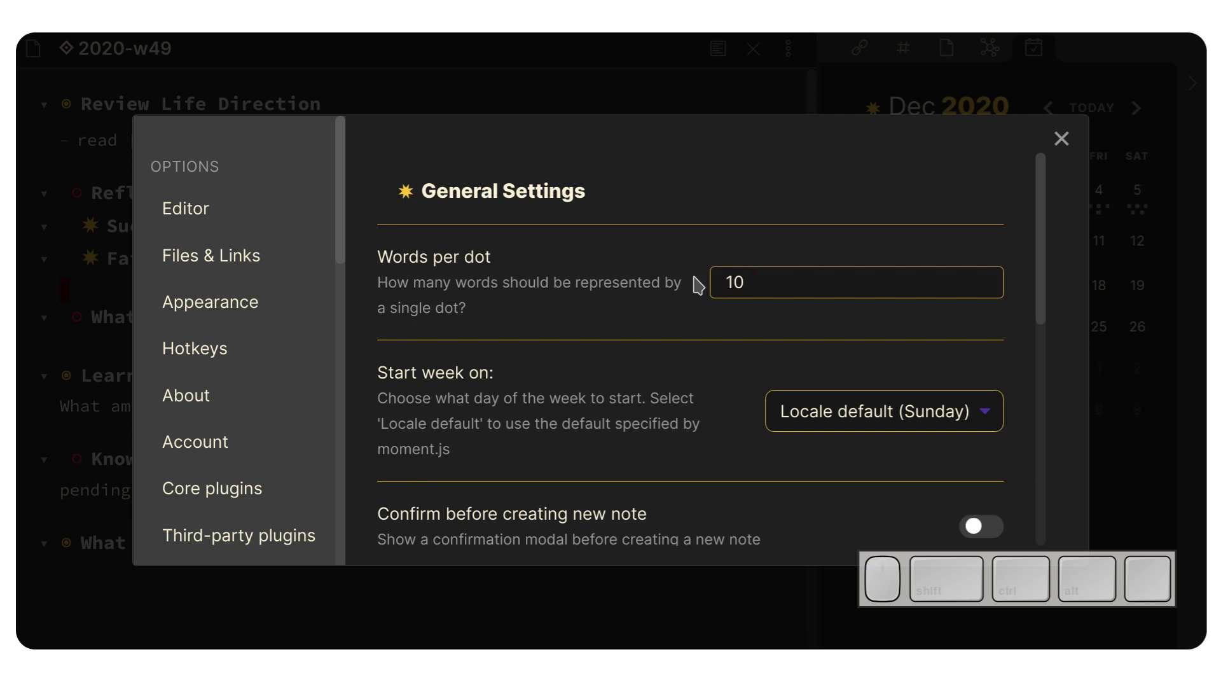
pyautogui.press('Escape')
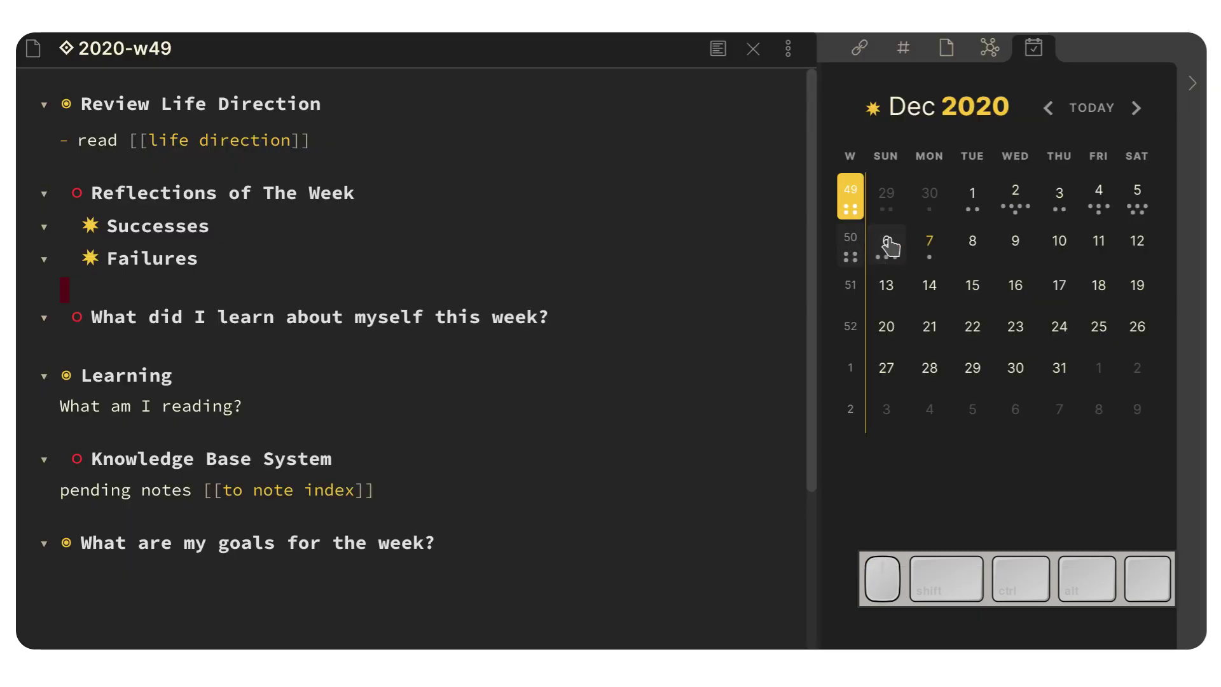
# - Browse the calendar to November and back to December 2020, reopen the week 49 note, and return to settings
pyautogui.click(1052, 123)
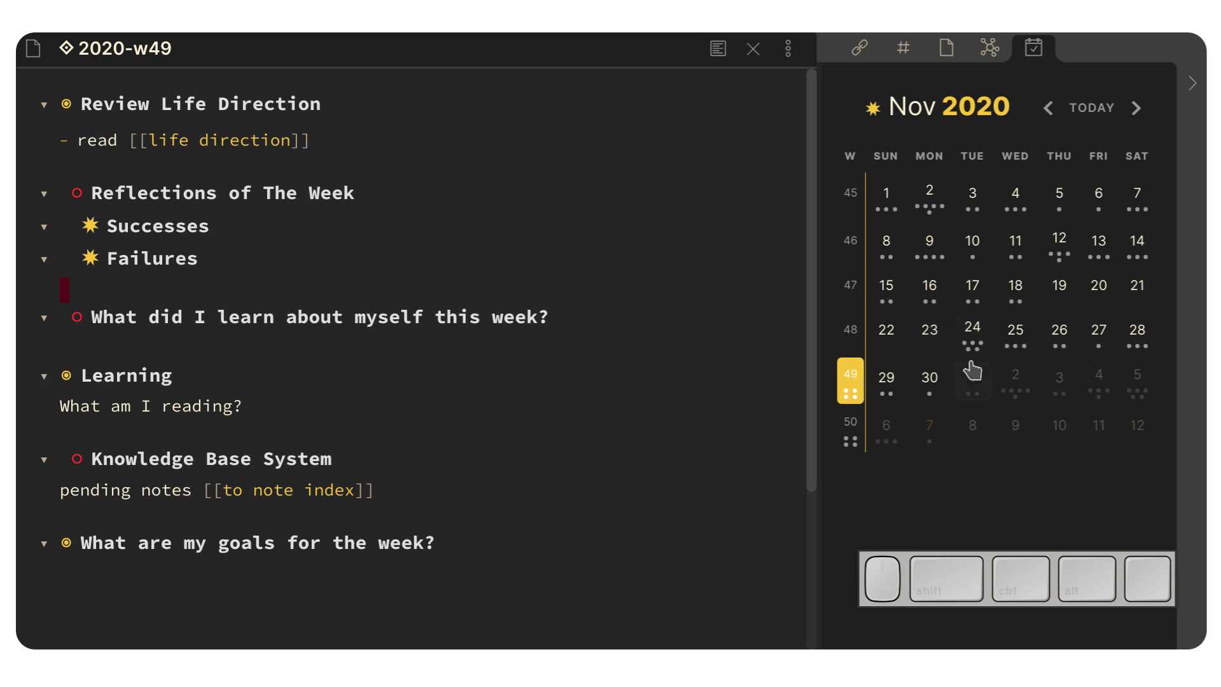
pyautogui.click(1140, 109)
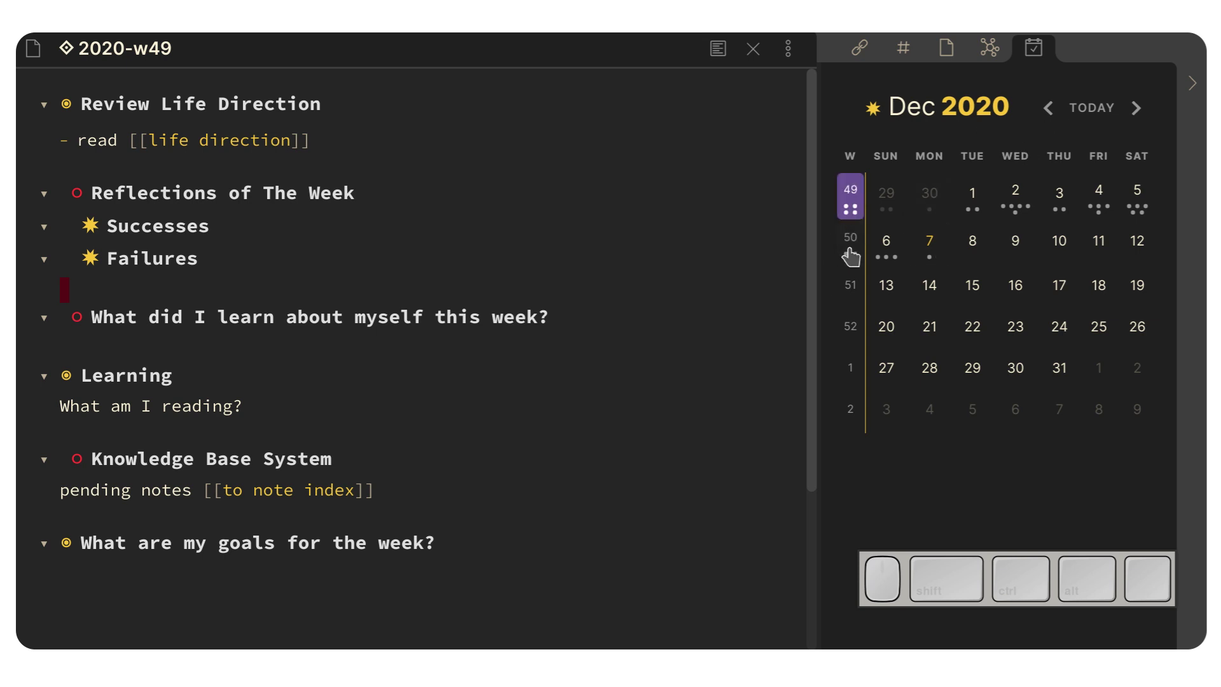
pyautogui.click(852, 261)
pyautogui.click(852, 214)
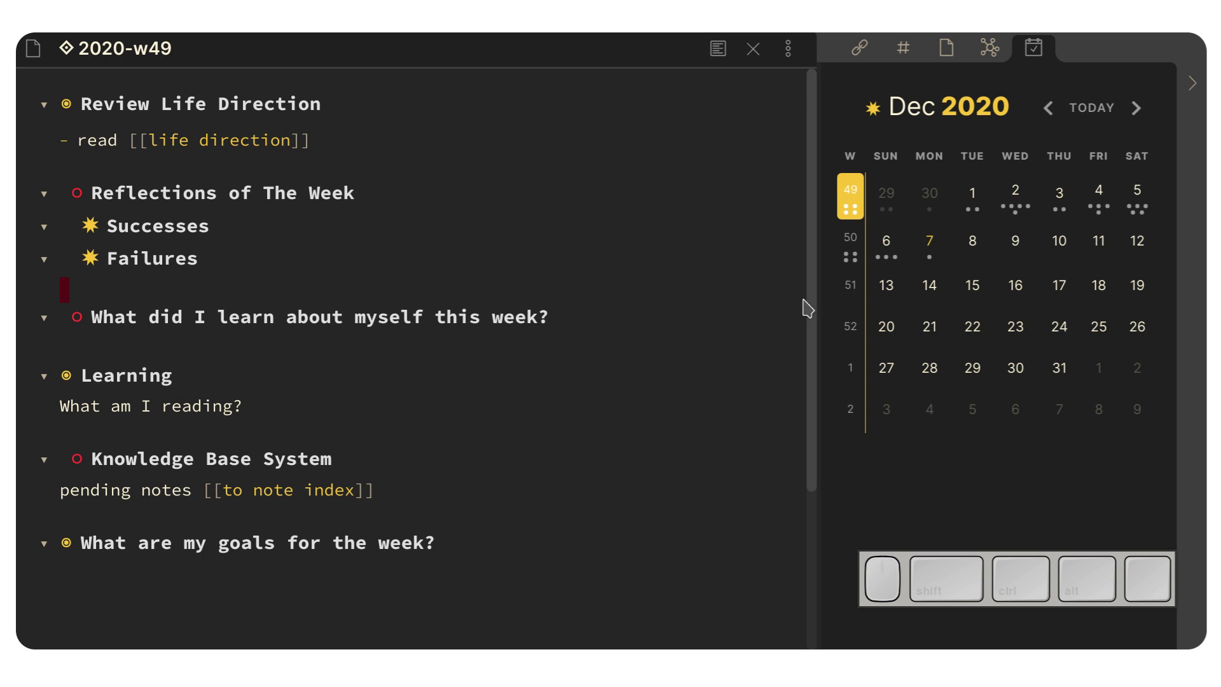
pyautogui.press('ctrl+,')
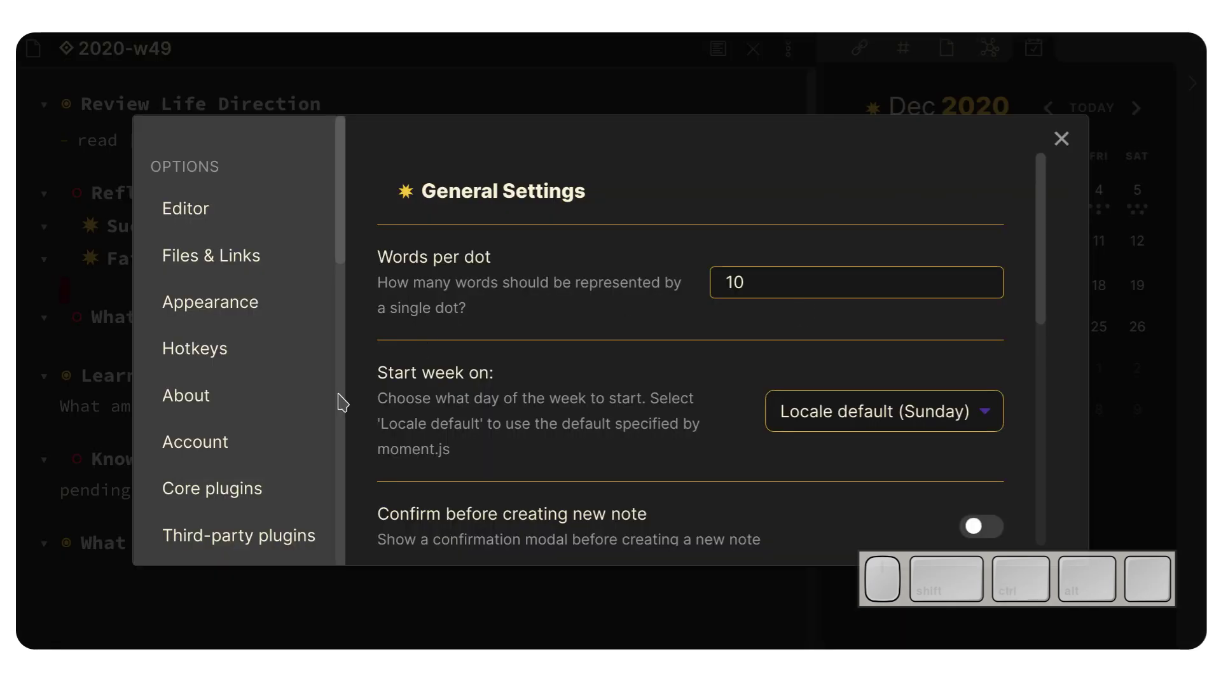
# - Review the Calendar plugin's community listing and readme from Plugin Options
pyautogui.scroll(-3)
pyautogui.click(262, 510)
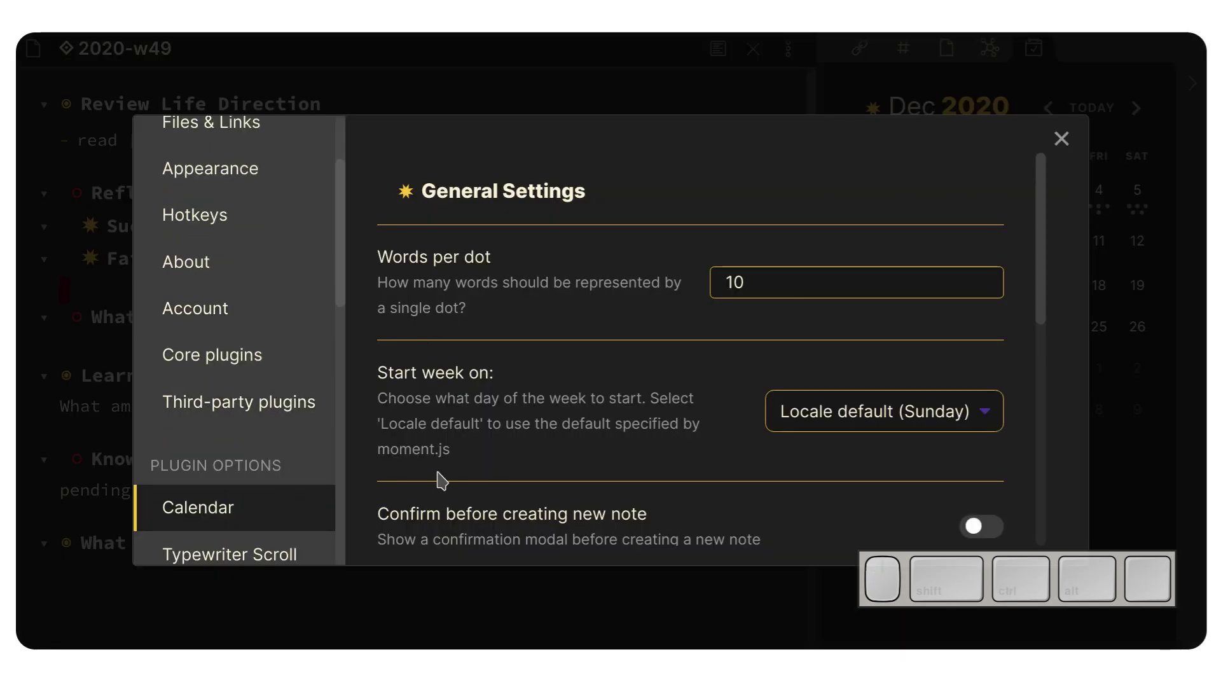
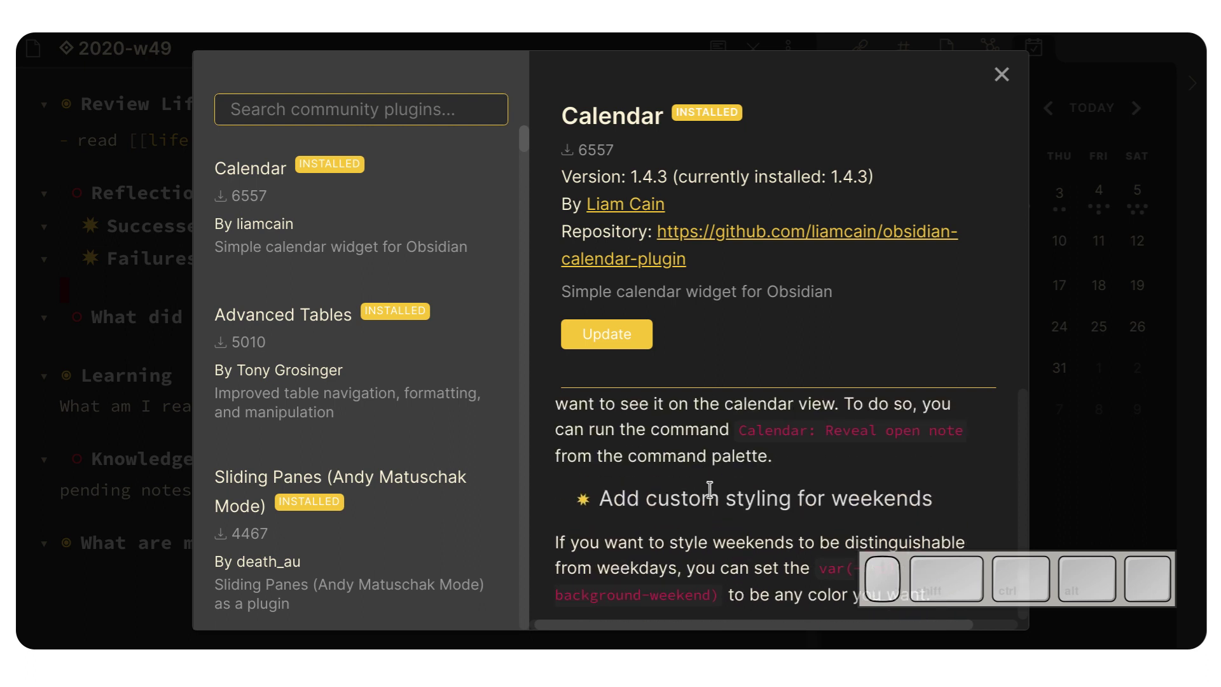
pyautogui.scroll(3)
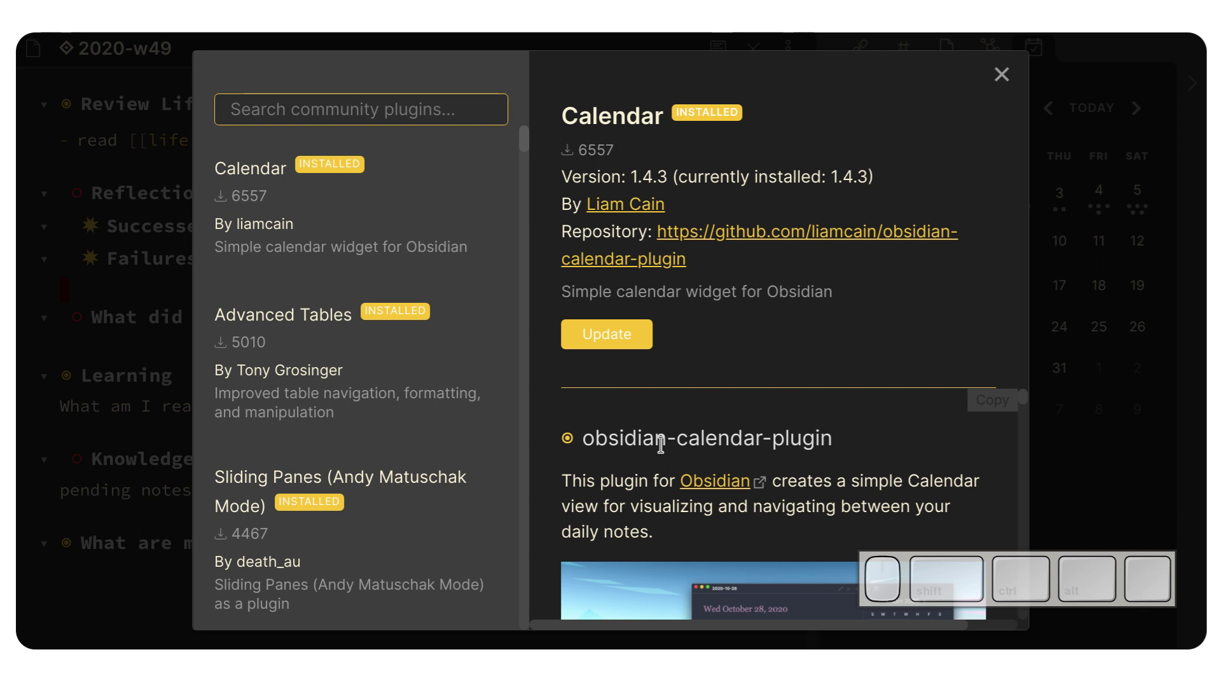
# - Leave the listing and settings so the vault's Graph view is showing
pyautogui.press('Escape')
pyautogui.press('Escape')
pyautogui.click(586, 359)
# - Collapse the right sidebar and zoom into the graph so its clusters fill the window
pyautogui.press('ctrl+g')
pyautogui.press('ctrl+shift+l')
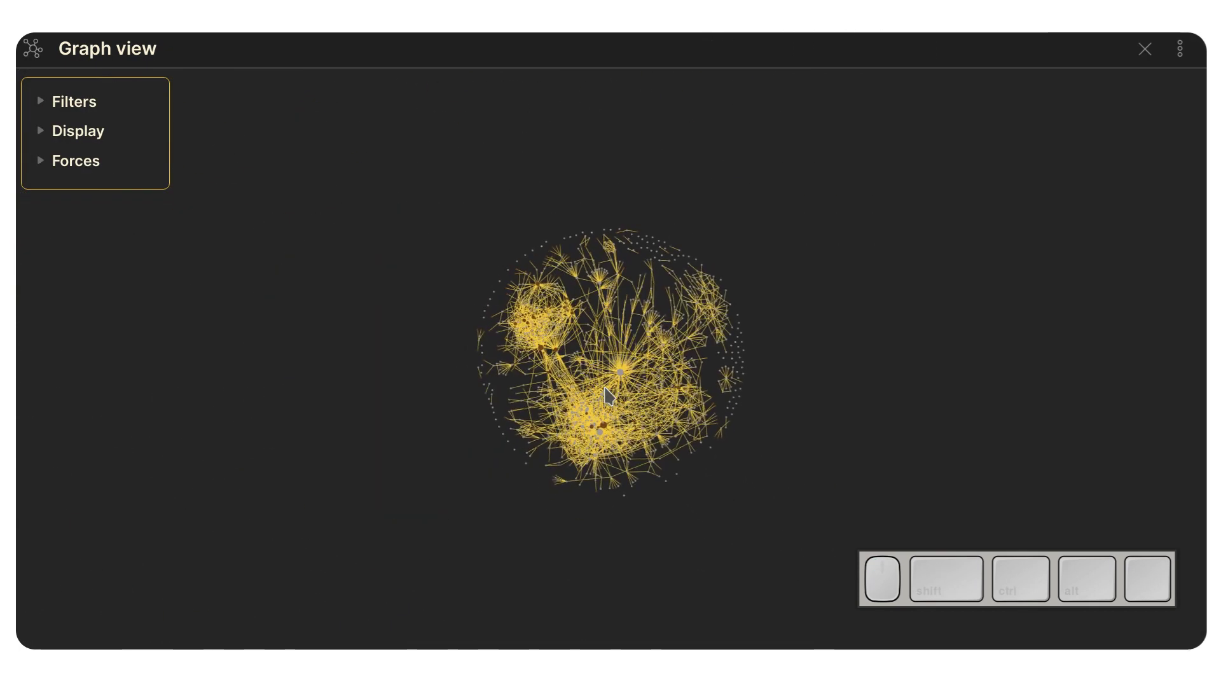
pyautogui.scroll(3)
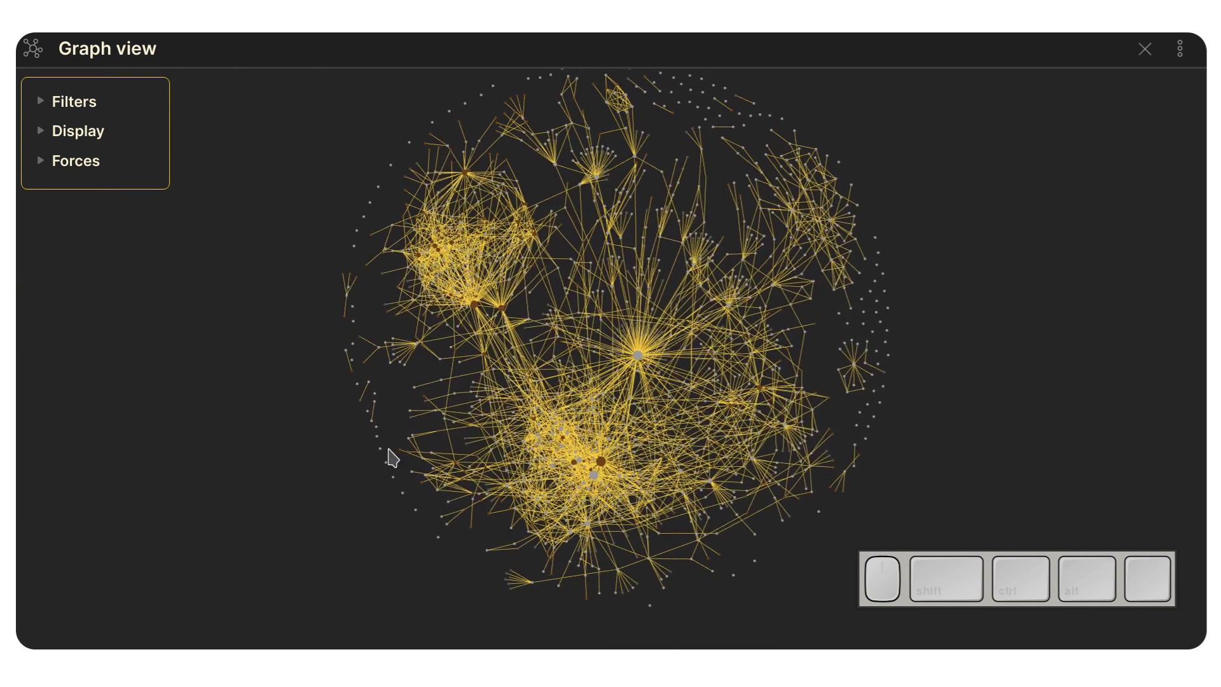